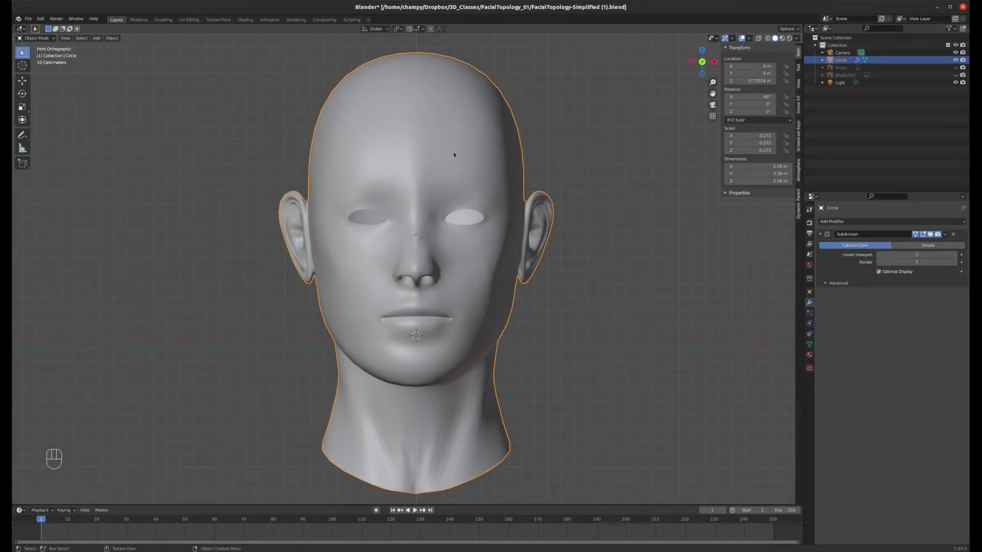
Add a cube mesh via Shift+A beside the head, then select the head and the new cube
drag(492, 137, 500, 145)
key(KP_1)
key(shift+a)
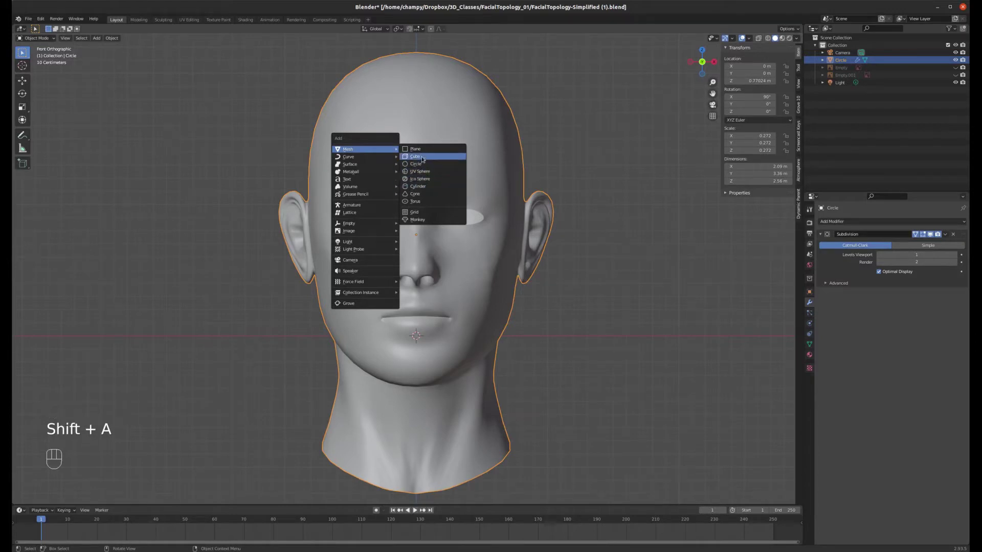
key(g)
scroll(down, 3)
scroll(up, 3)
scroll(down, 3)
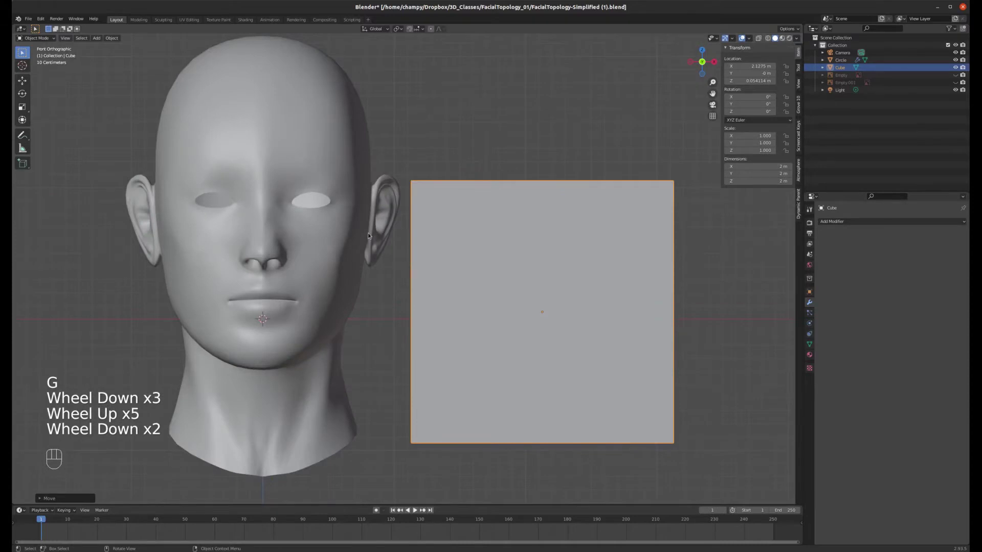
drag(318, 212, 365, 167)
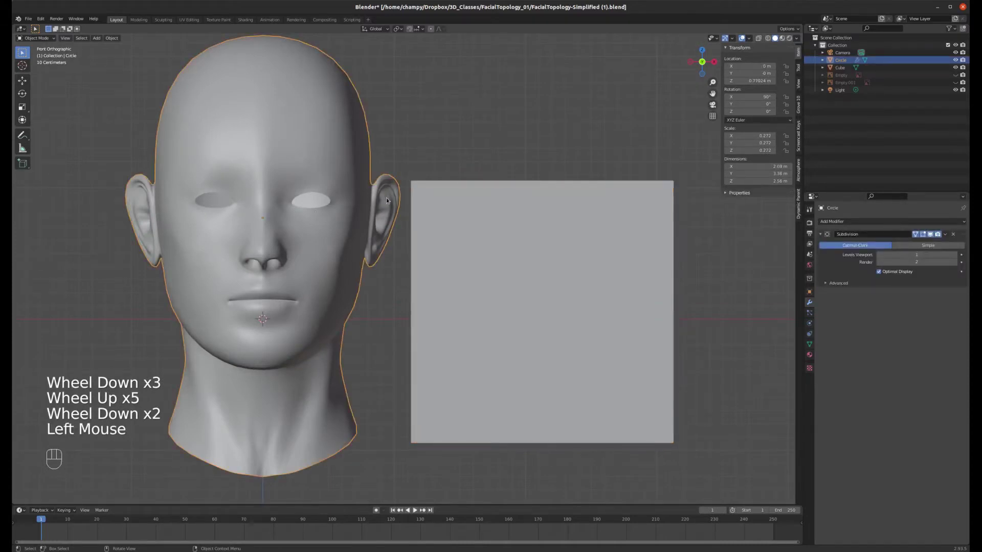
click(444, 232)
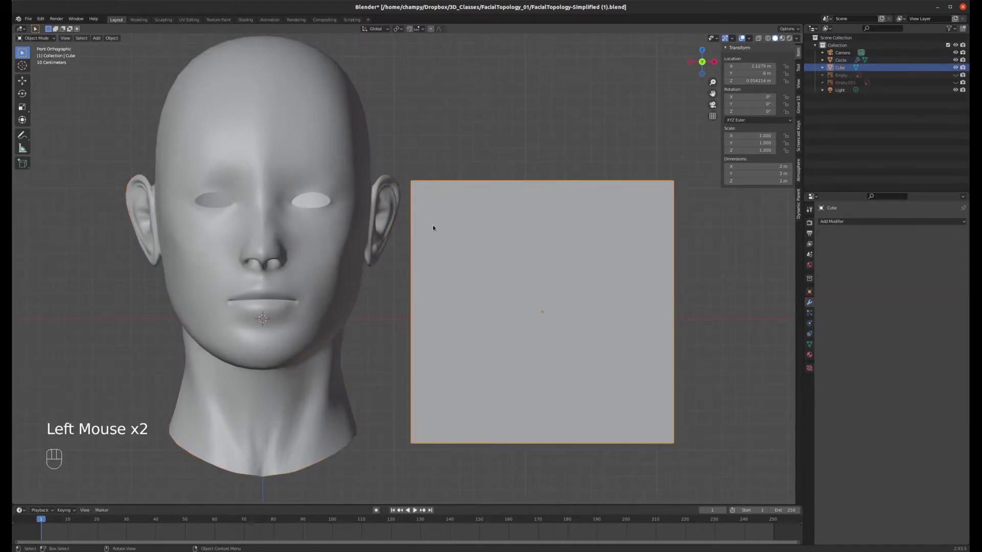
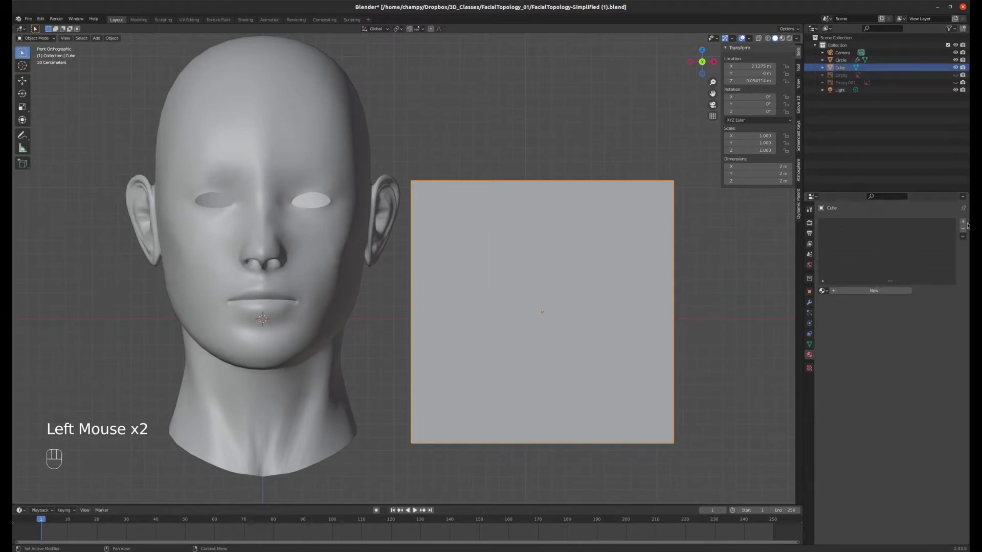
Browse the cube's material slot, then preview the head with its skin material colours
click(965, 221)
click(968, 221)
double_click(968, 221)
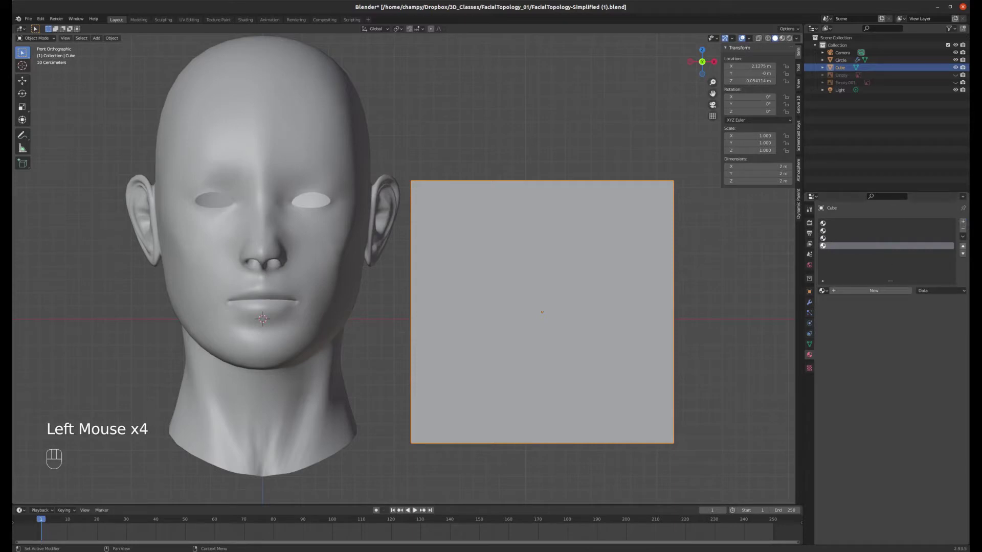
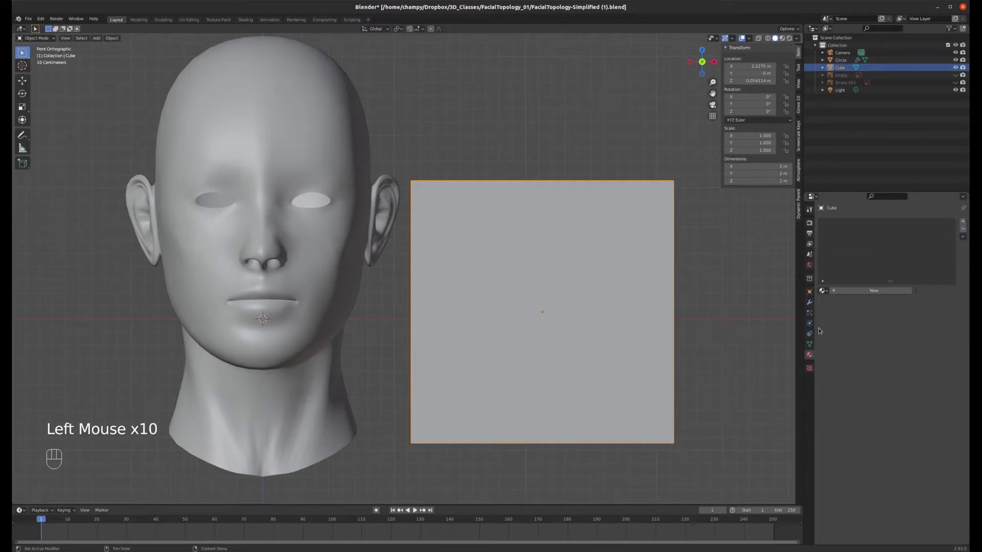
click(308, 247)
key(z)
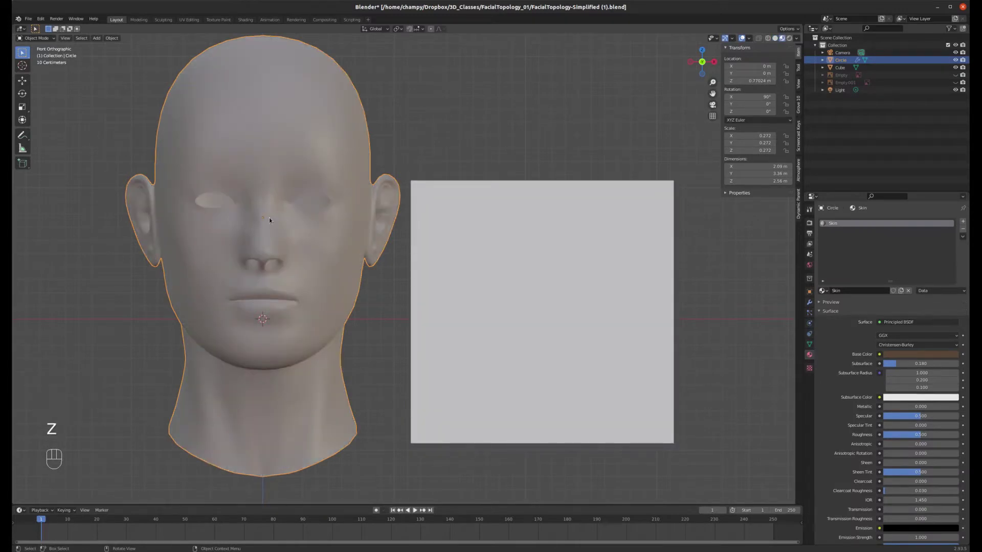
Delete the test cube, recentre the view and reselect the head model
click(527, 256)
key(Delete)
drag(309, 254, 437, 259)
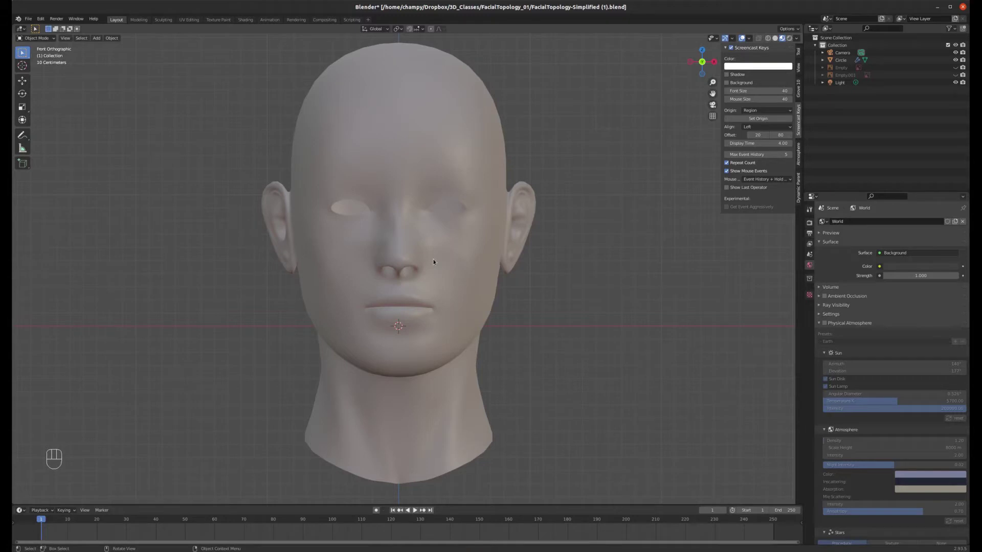
click(397, 113)
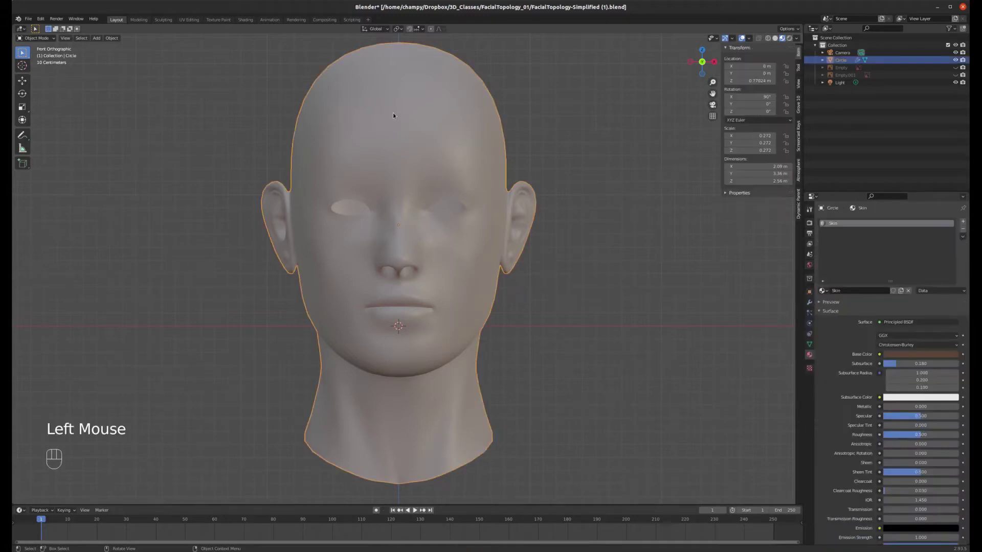
key(Tab)
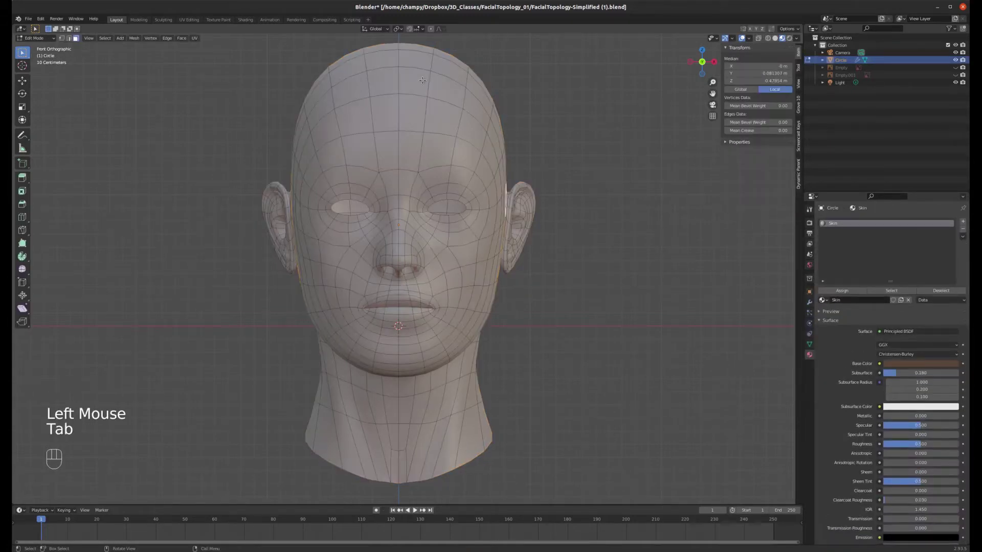
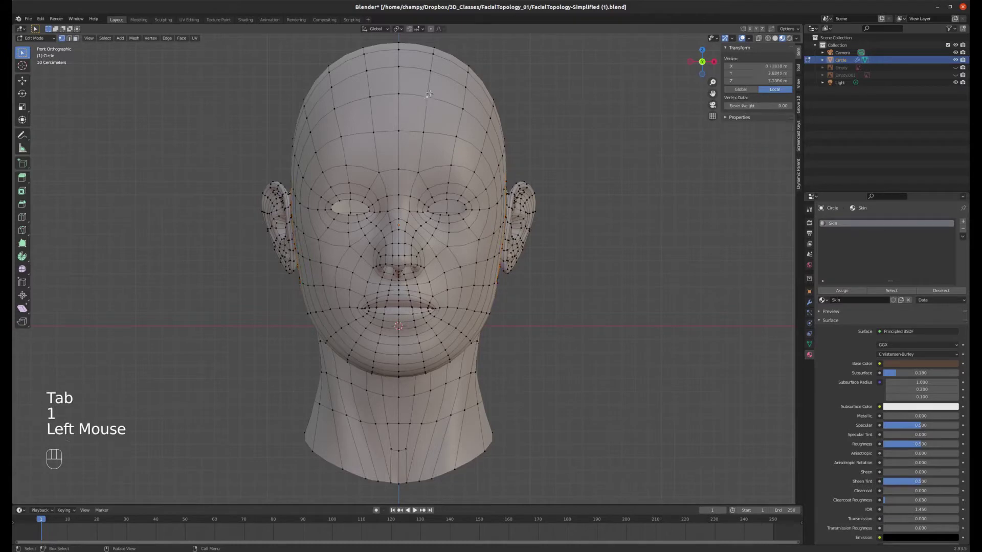
scroll(up, 3)
scroll(down, 3)
scroll(up, 3)
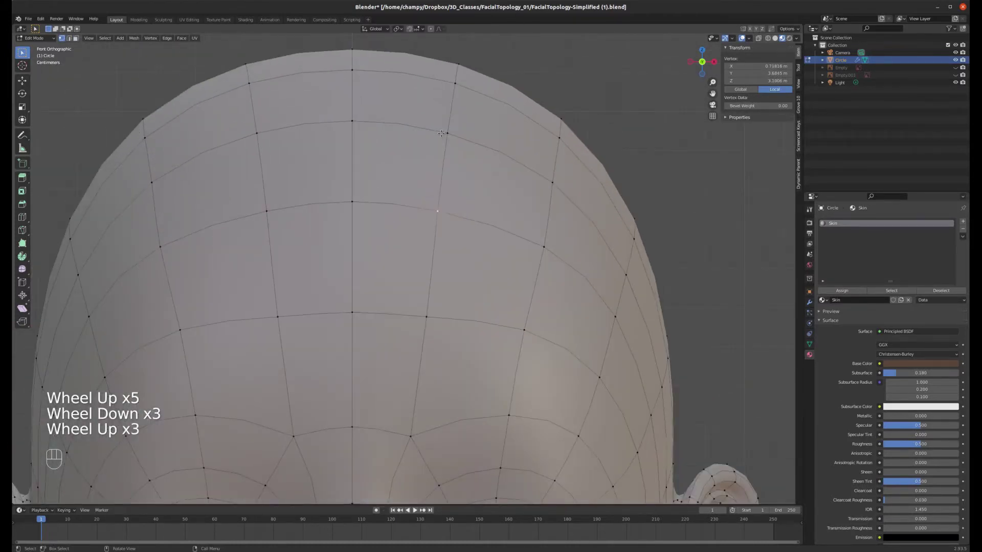
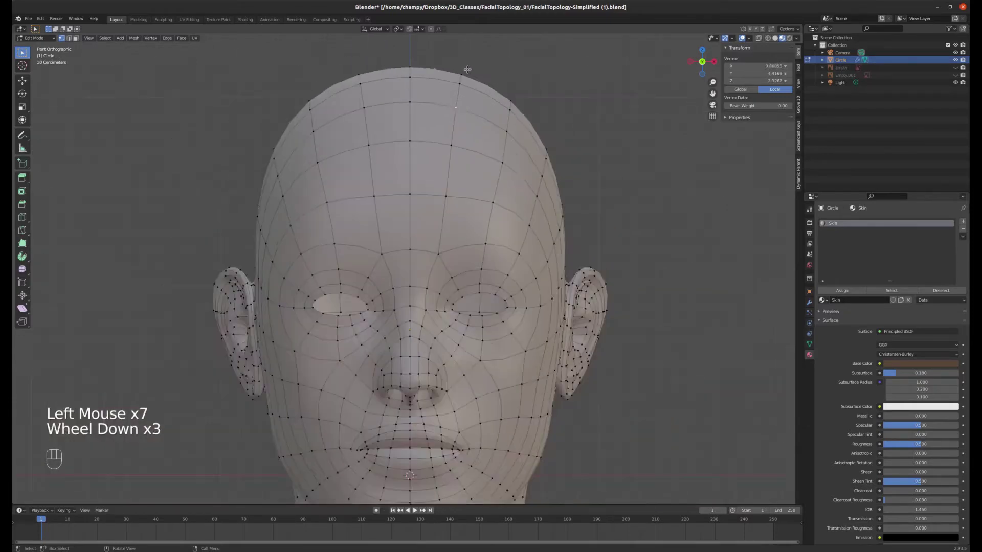
scroll(up, 3)
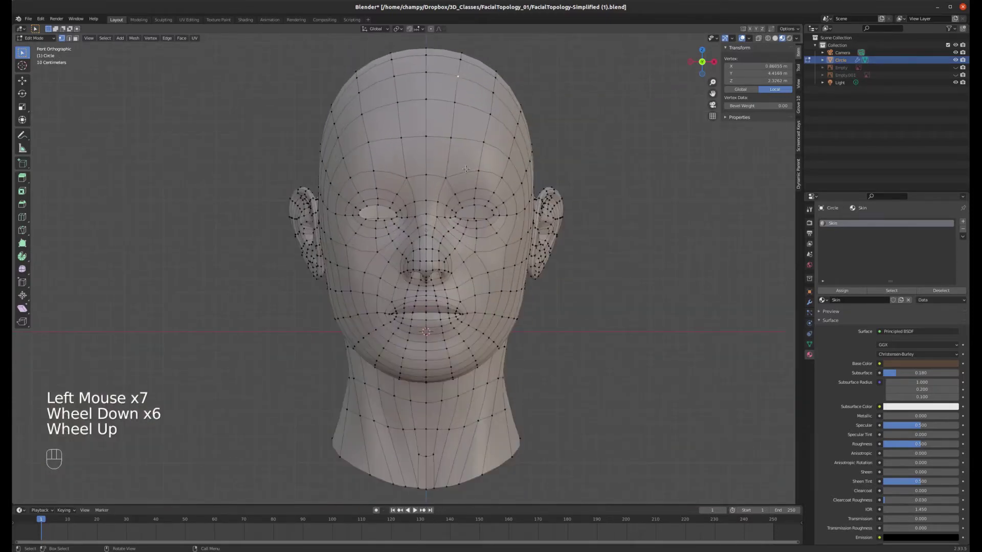
drag(400, 271, 390, 271)
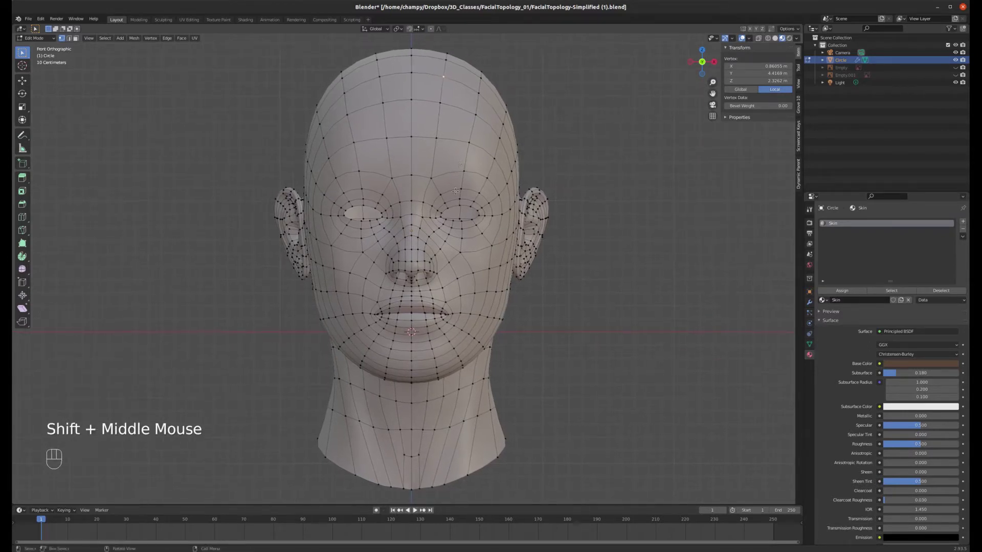
key(Tab)
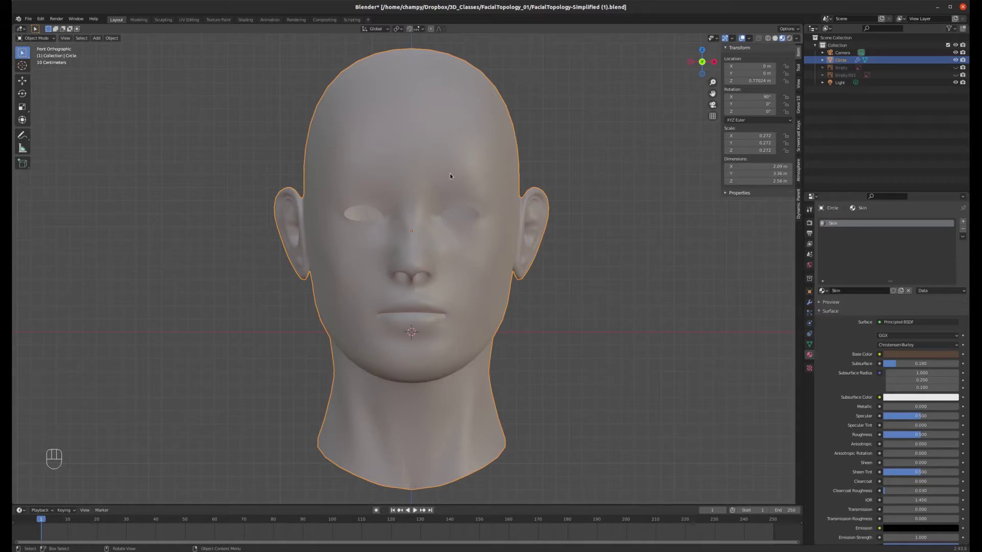
Show the head's mesh data properties with the empty Shape Keys list
scroll(up, 3)
scroll(down, 3)
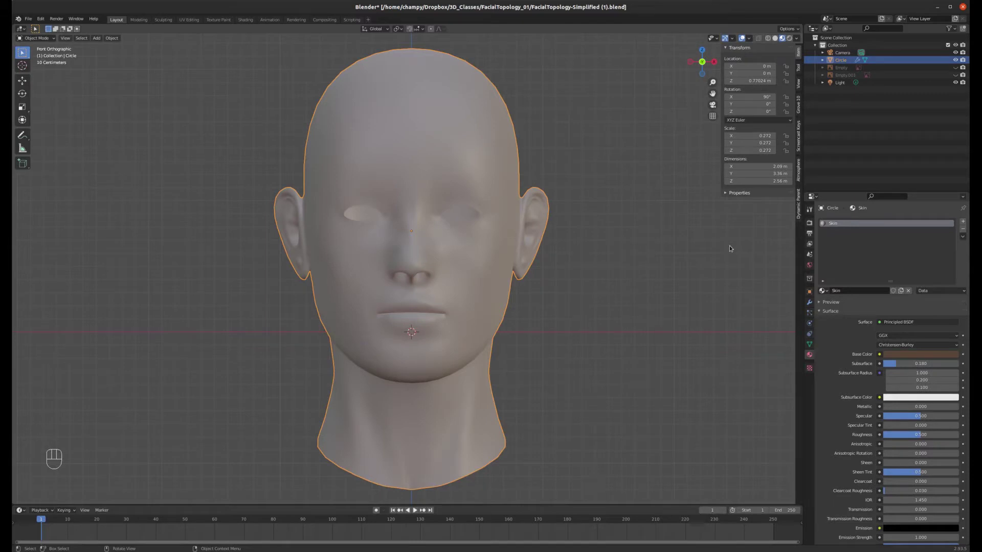
click(813, 347)
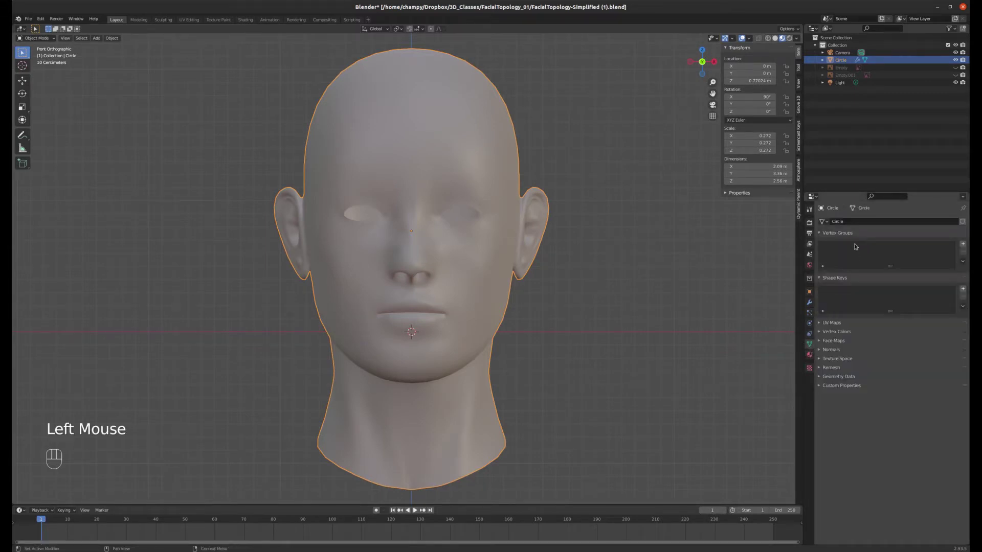
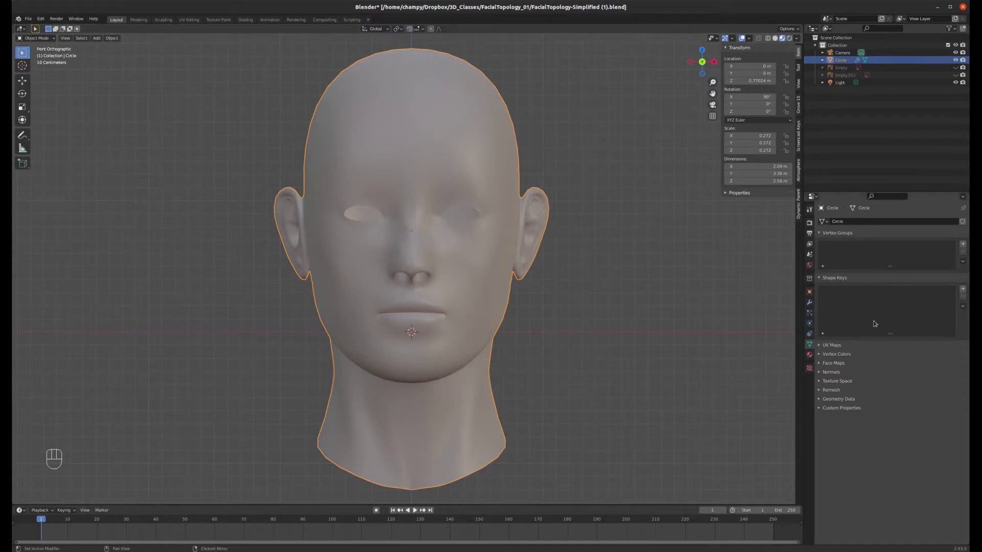
Add the Basis and Key 1 shape keys, leaving Key 1 active at zero influence
click(966, 289)
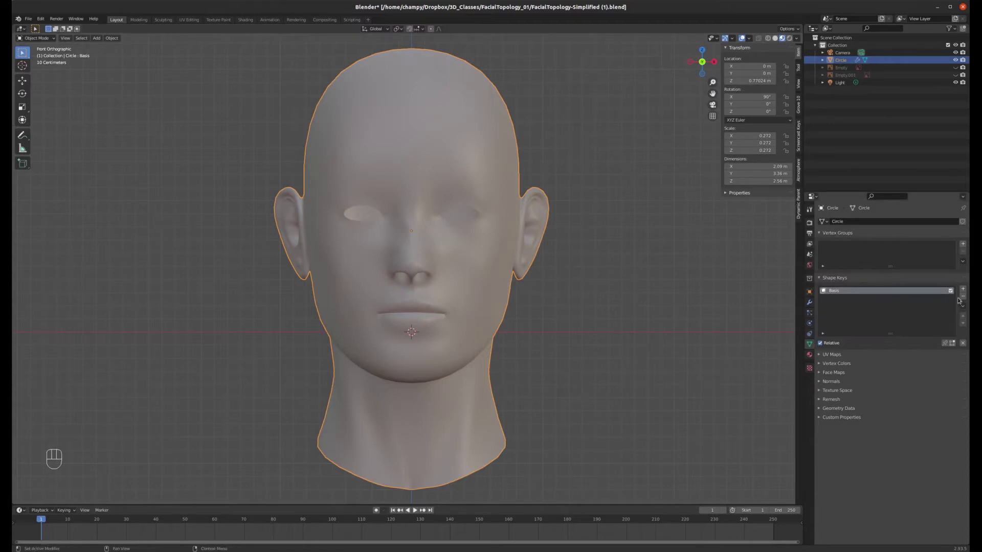
click(967, 290)
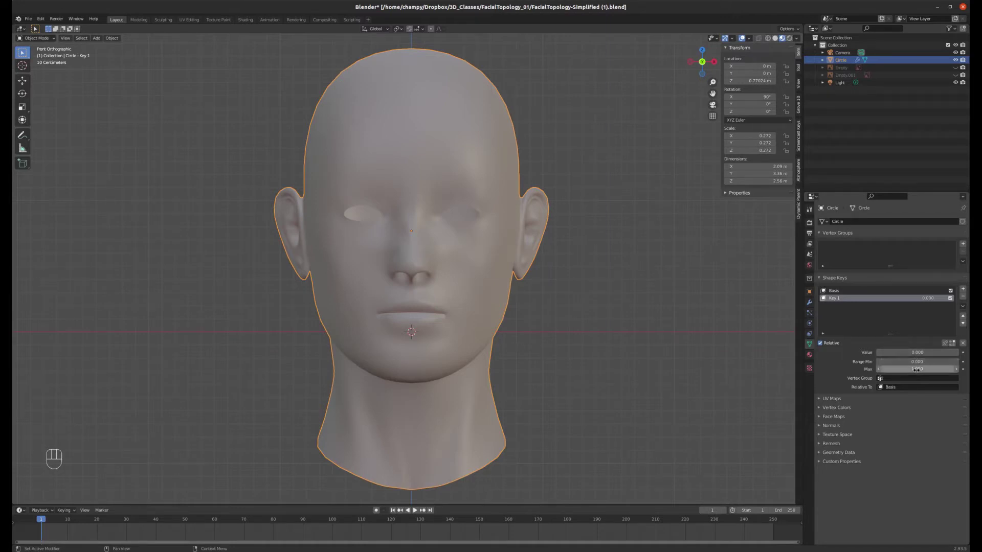
drag(906, 352, 879, 353)
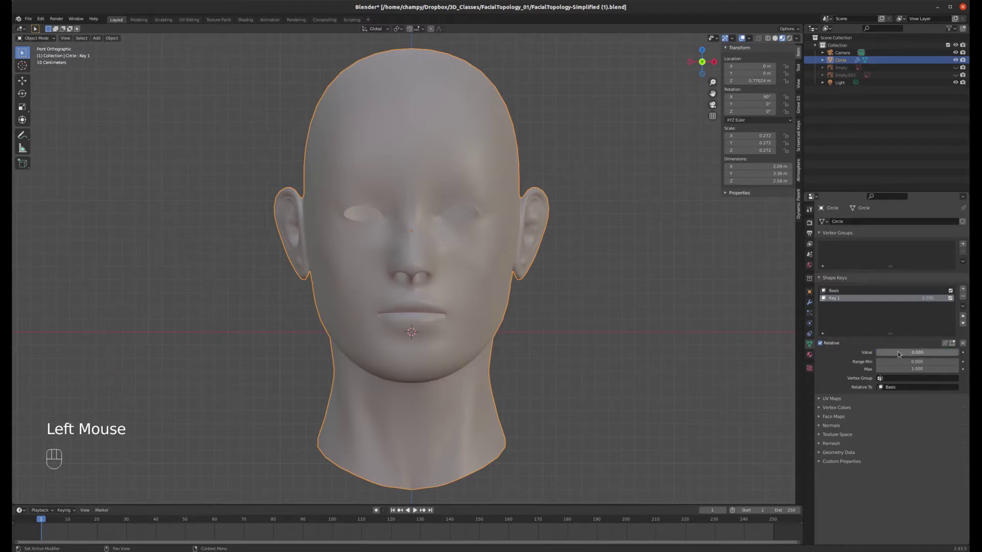
click(853, 289)
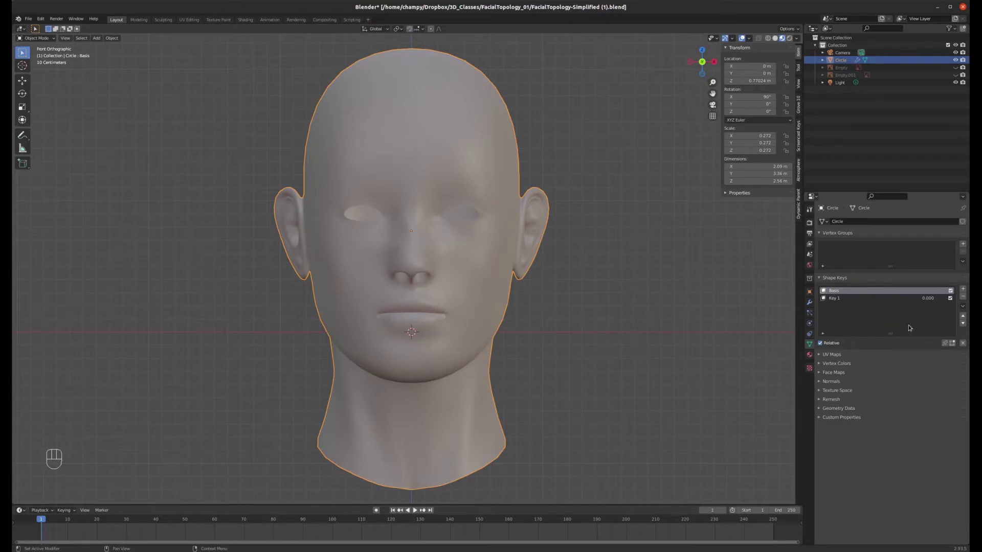
click(847, 299)
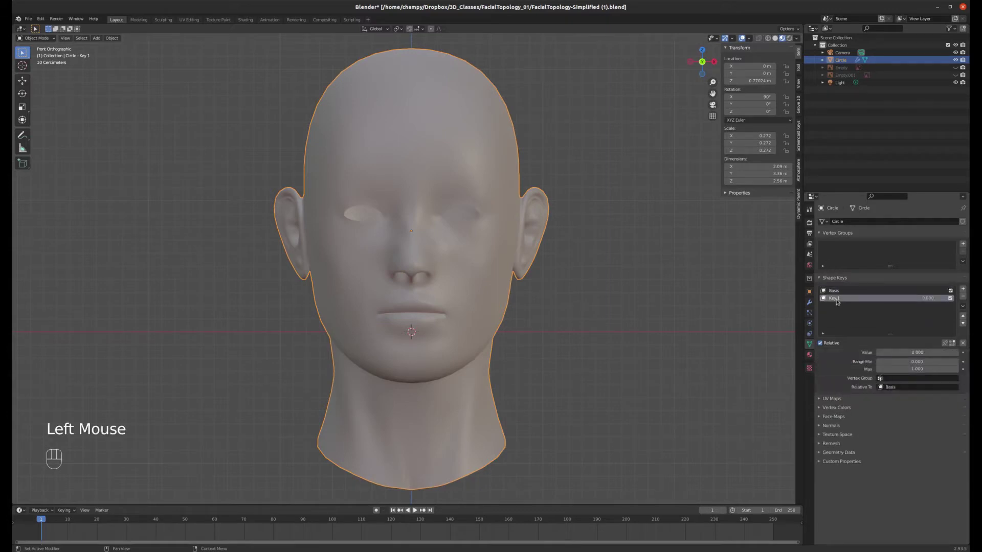
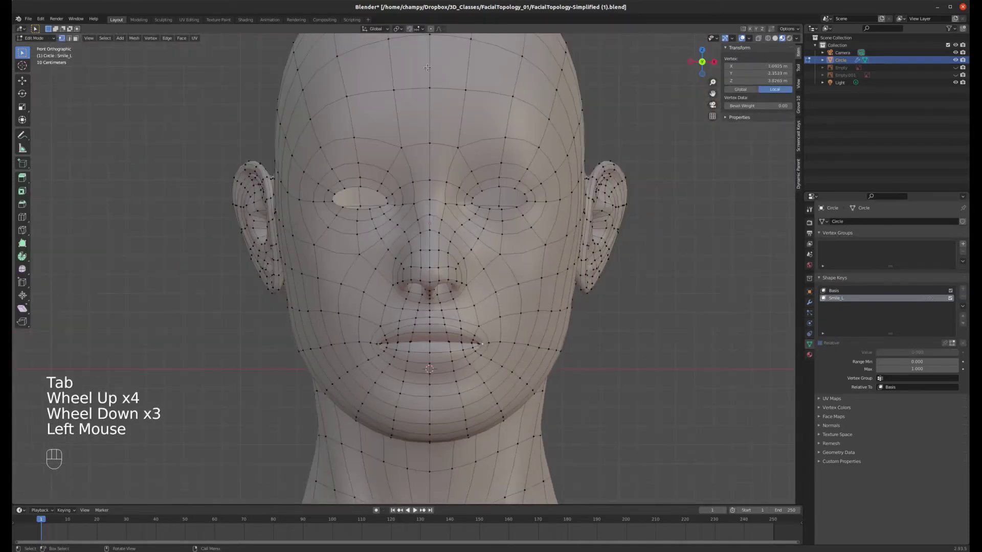
Grab the mouth-corner vertex and move it upward with proportional editing for Smile_L
click(434, 29)
key(g)
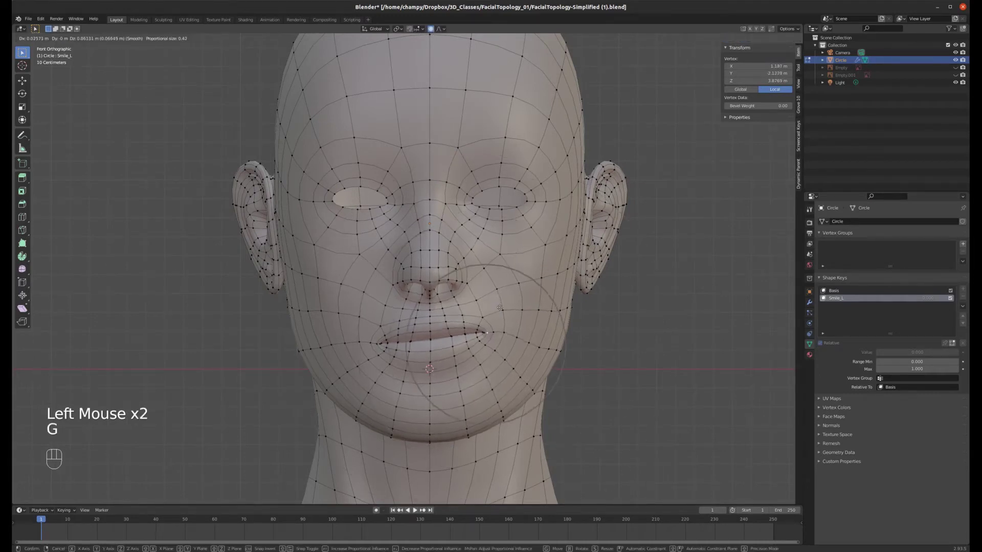
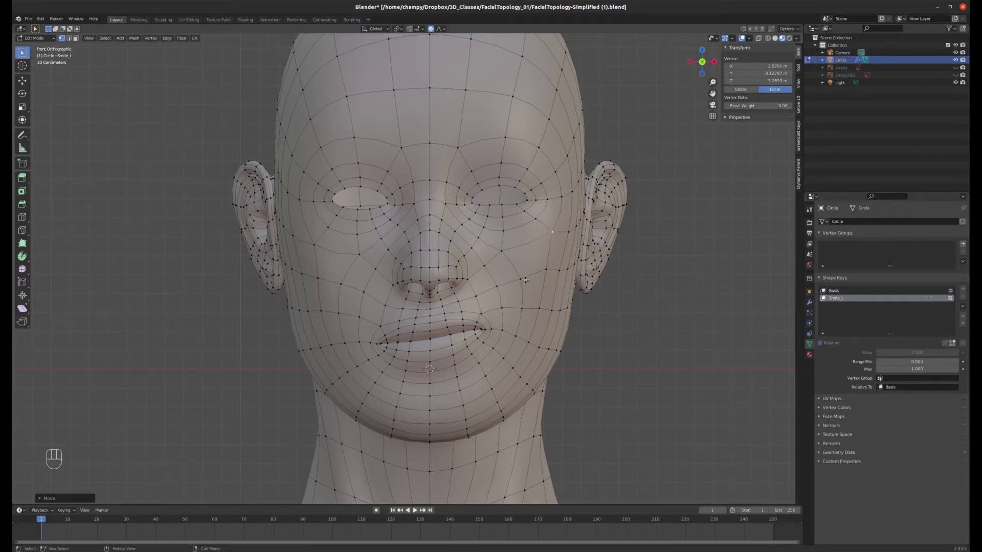
Return to Object Mode and test Smile_L by sliding its value, ending back at zero
key(Tab)
key(Tab)
key(Tab)
key(Tab)
key(Tab)
key(Tab)
key(Tab)
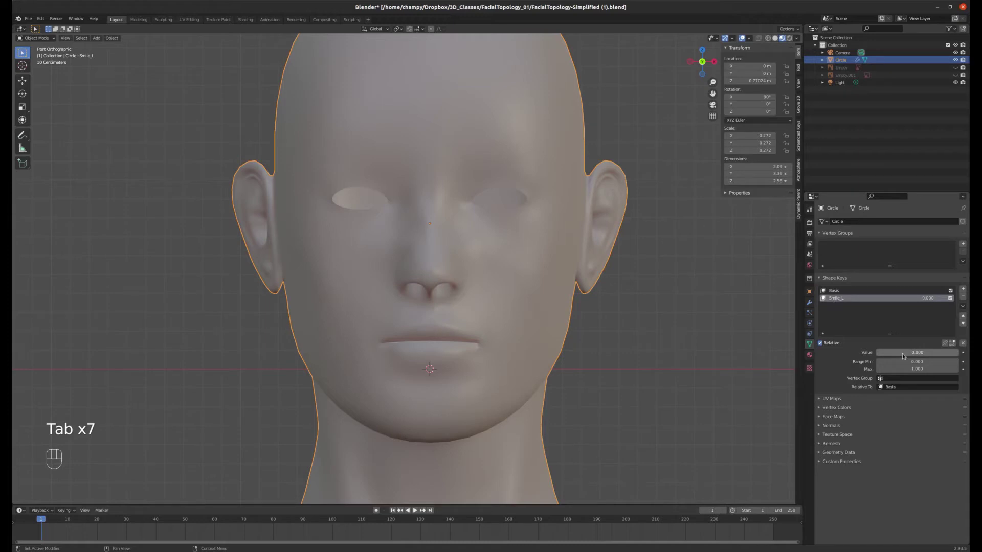
drag(906, 352, 908, 349)
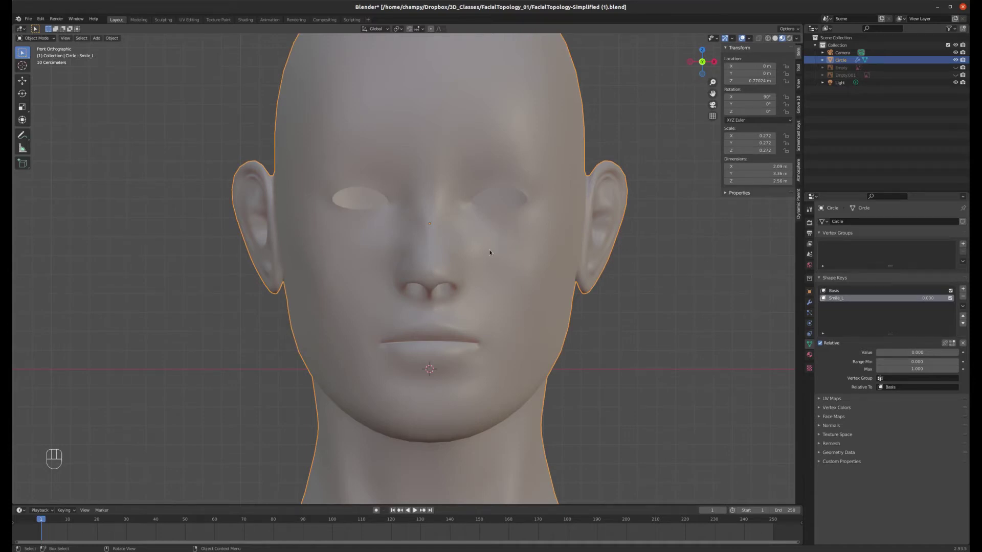
Toggle into Edit Mode to review Smile_L's raised mouth corner, then back to Object Mode
key(Tab)
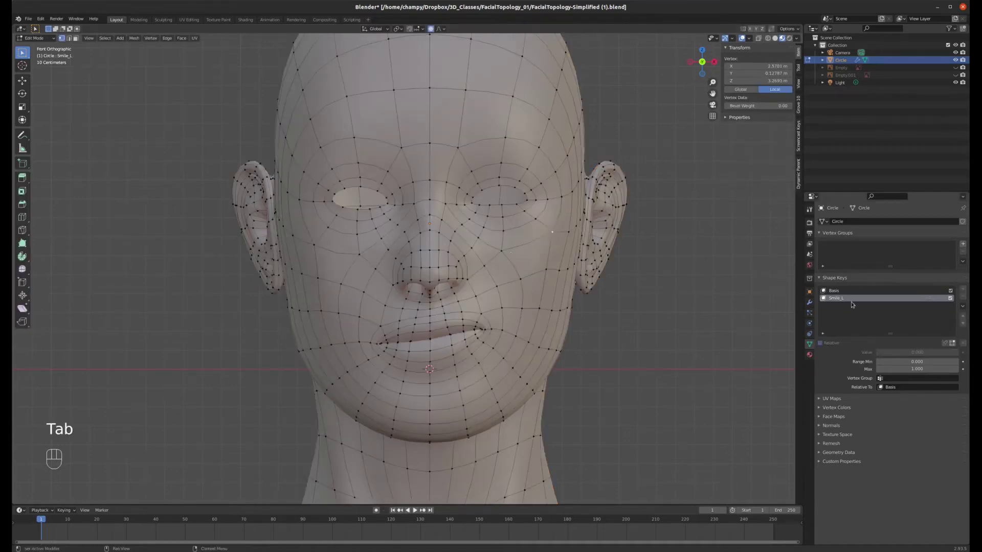
key(Tab)
key(Tab)
key(Tab)
key(Tab)
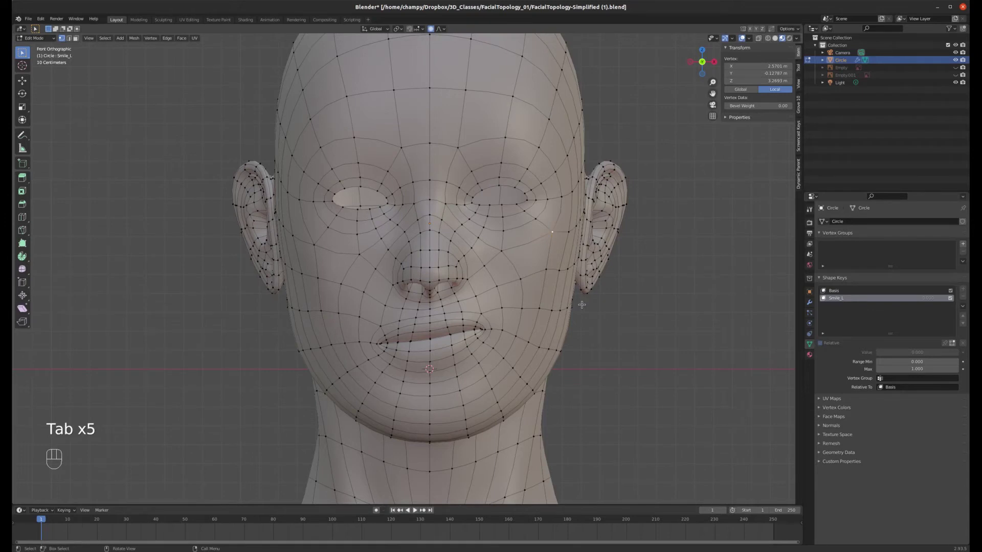
key(Tab)
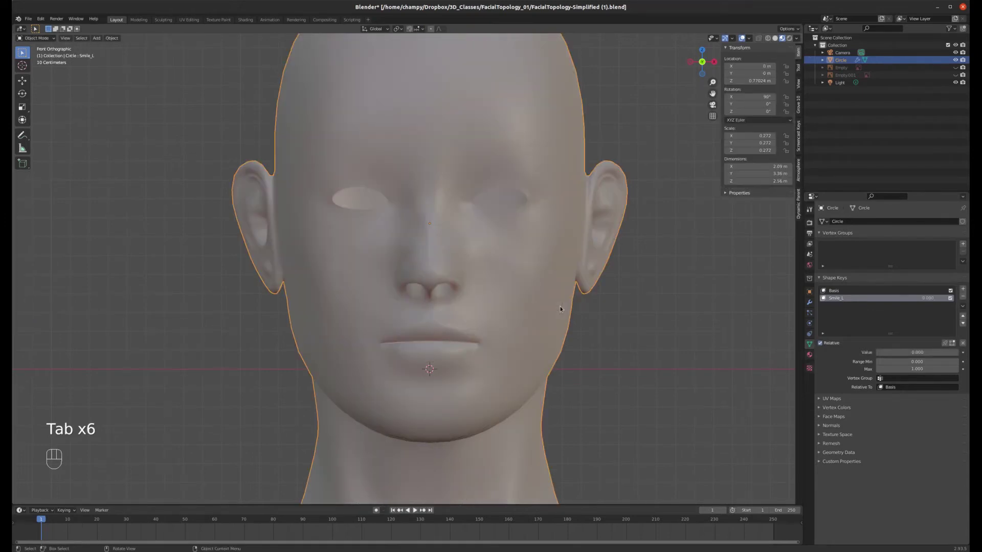
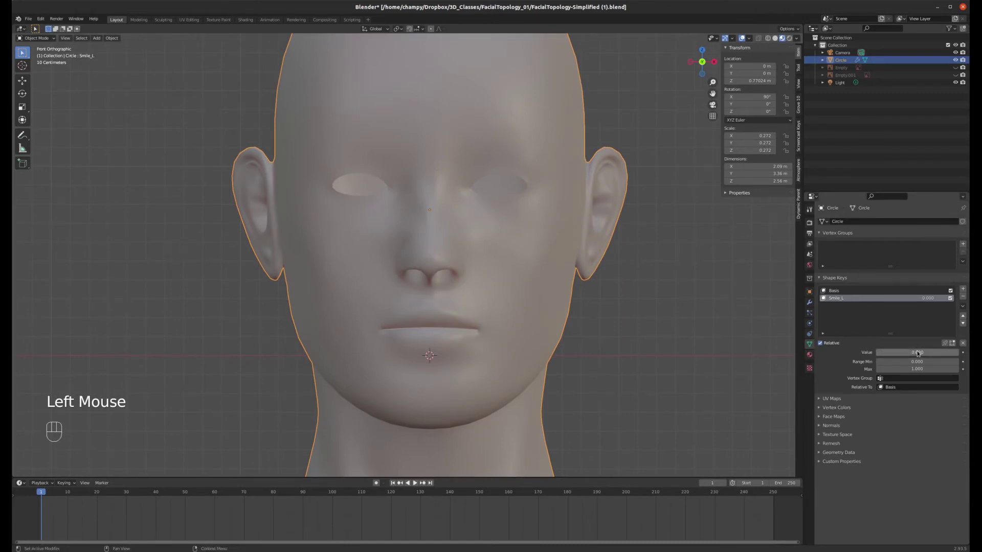
Keyframe Smile_L at value 0, then raise it to 1 and keyframe again
key(i)
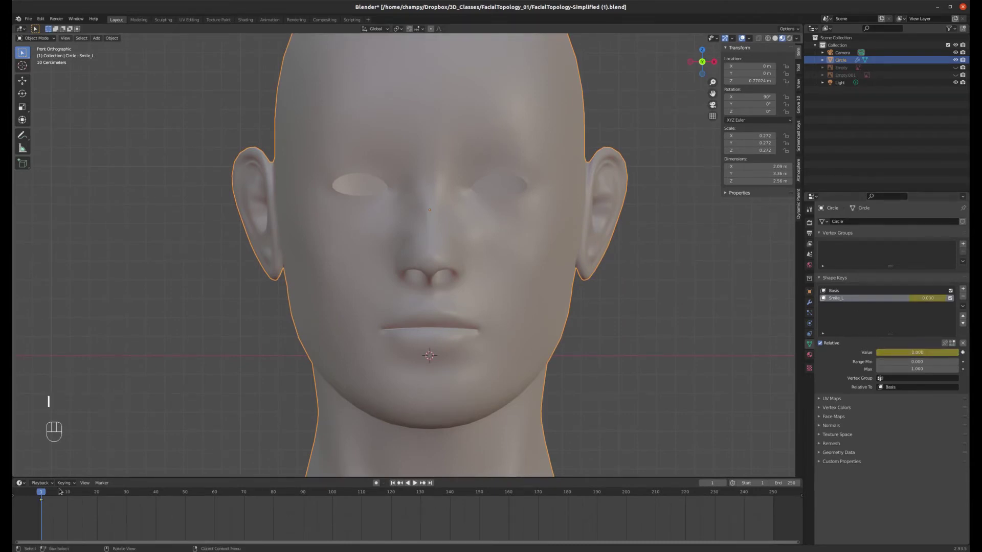
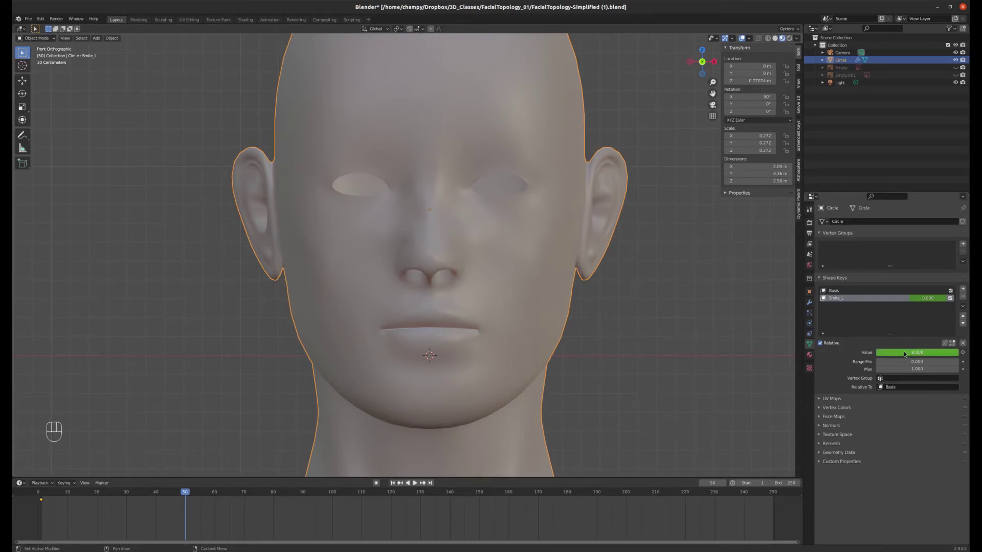
drag(907, 352, 953, 353)
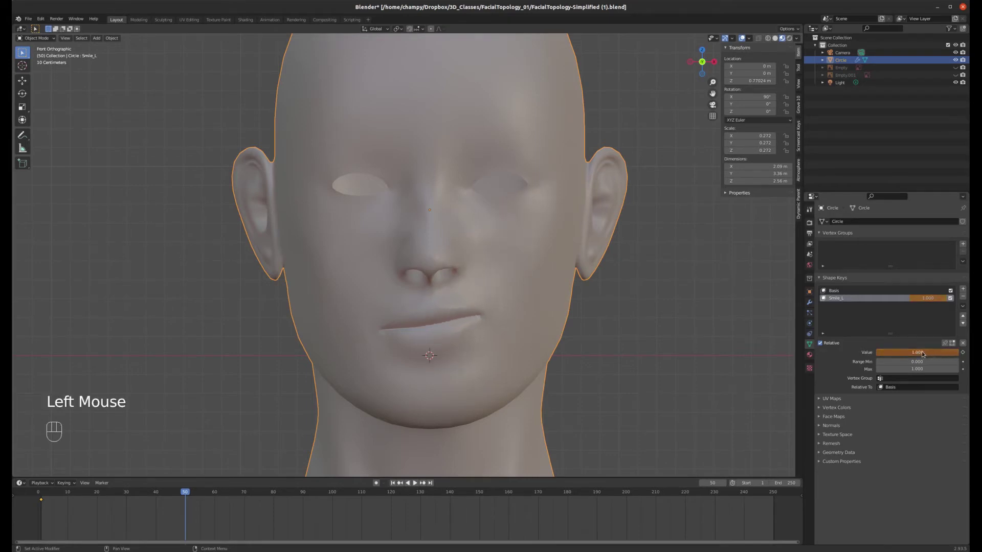
key(i)
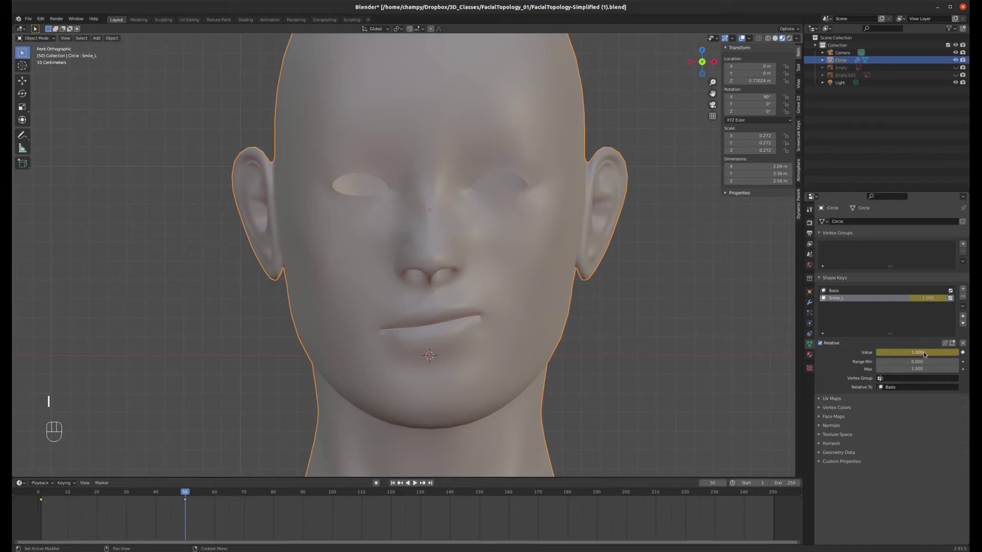
Scrub and play back the timeline to watch the smile fade in
drag(171, 490, 107, 495)
drag(108, 494, 44, 489)
key(space)
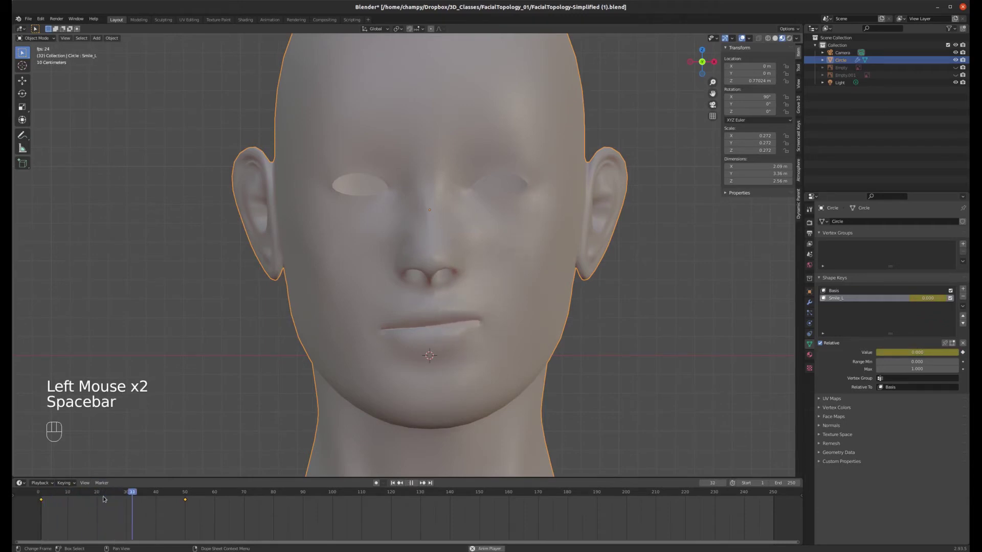
key(space)
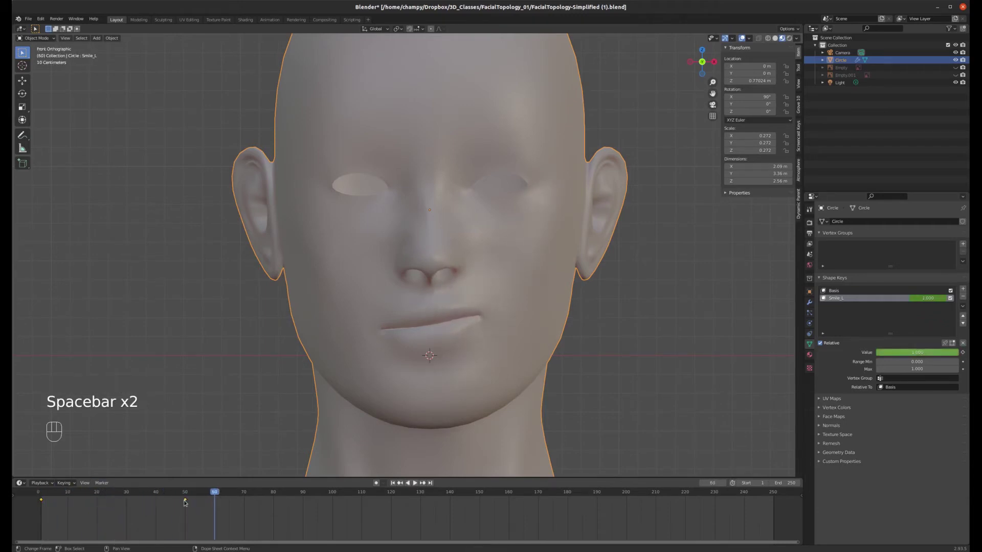
click(188, 502)
key(g)
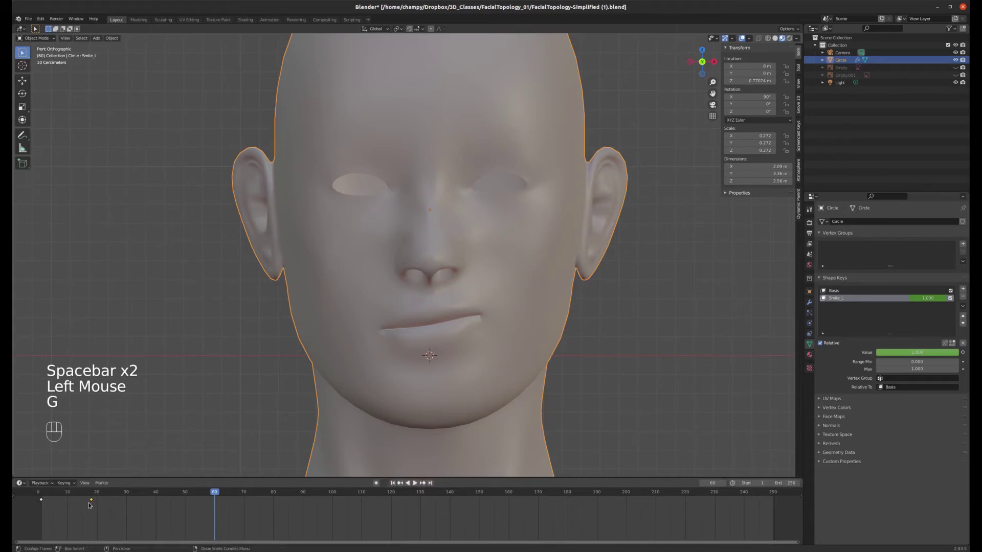
click(43, 492)
key(space)
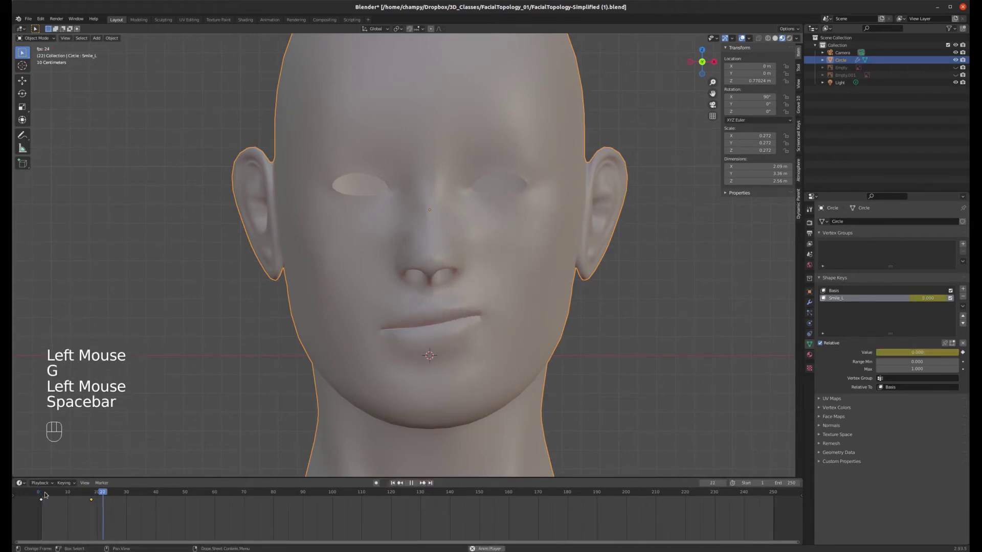
key(space)
Remove the test keyframes from the timeline, leaving Smile_L at zero
drag(93, 492, 61, 495)
click(96, 500)
key(Delete)
click(44, 500)
key(Delete)
click(46, 491)
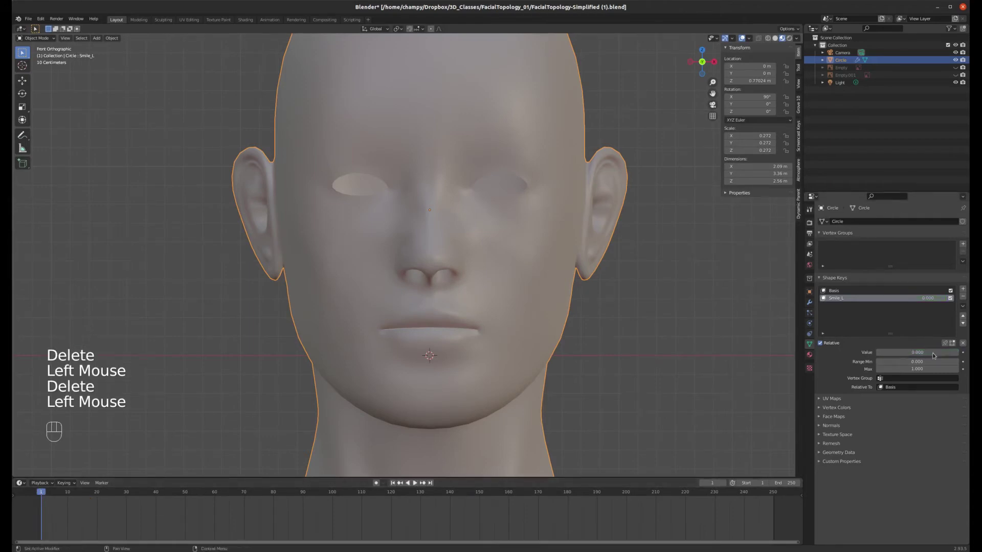
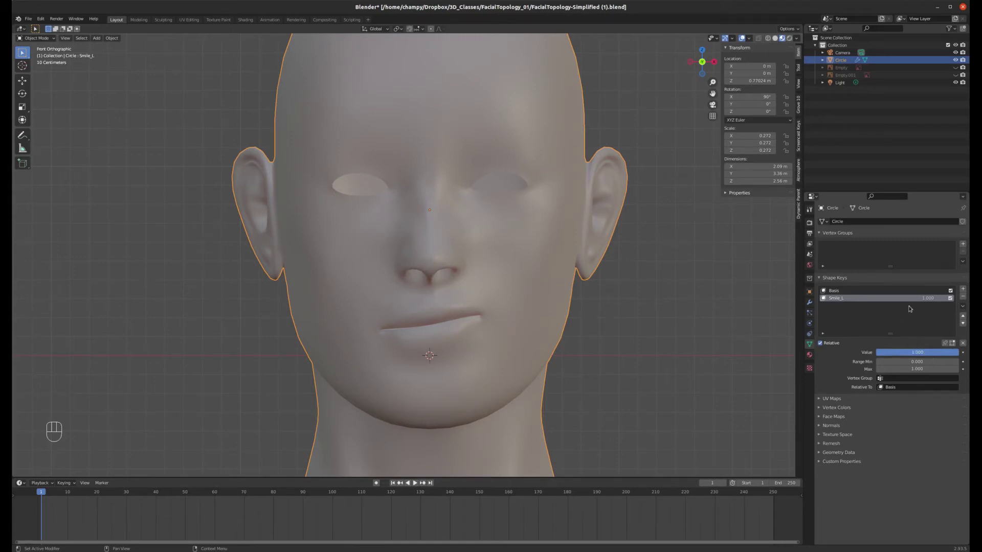
Create Smile_R as a new shape from the smile mix and mirror it to the right side
drag(966, 307, 934, 315)
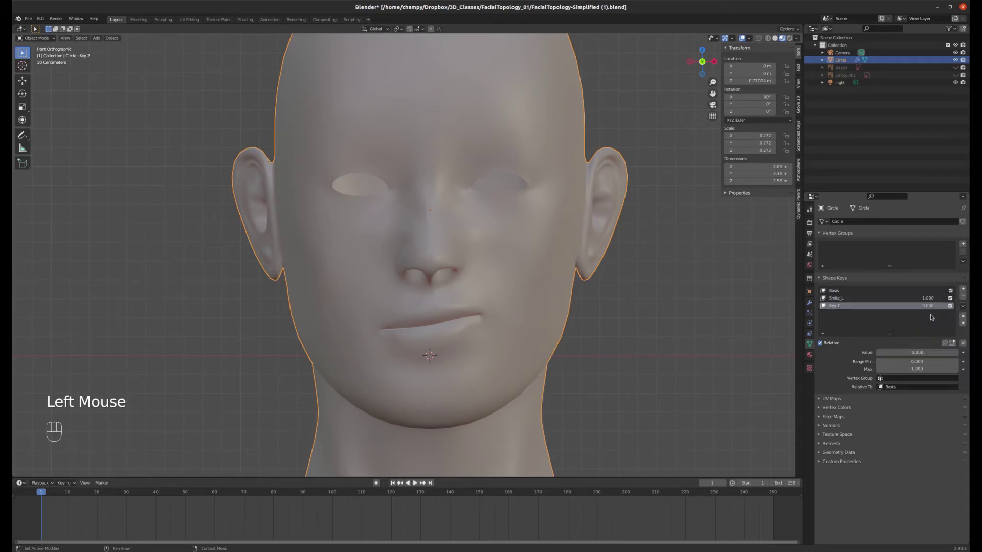
click(912, 299)
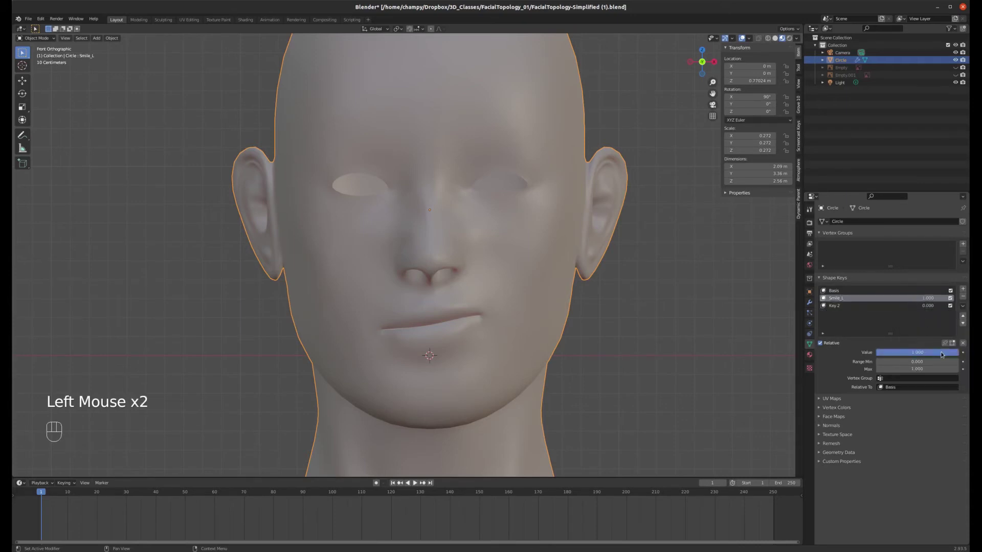
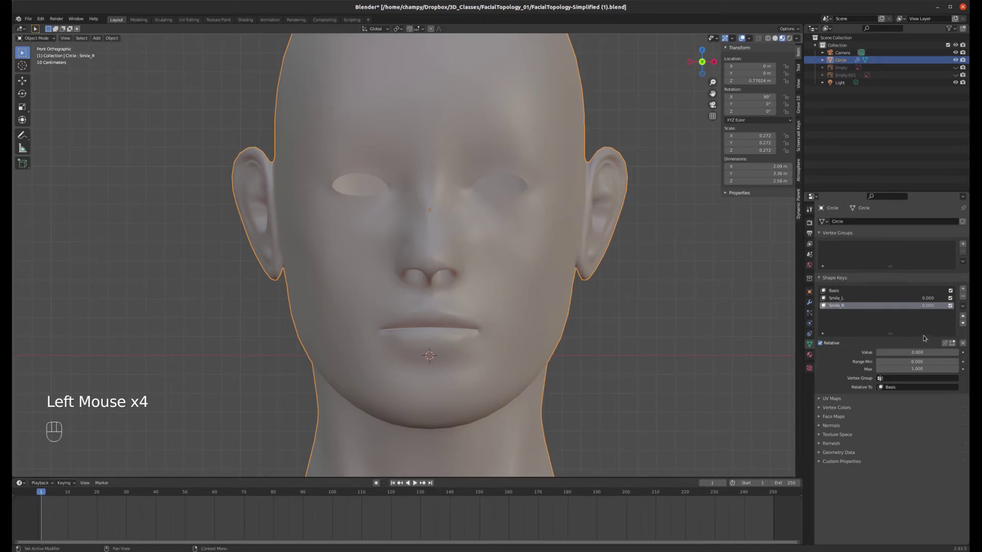
drag(968, 308, 931, 327)
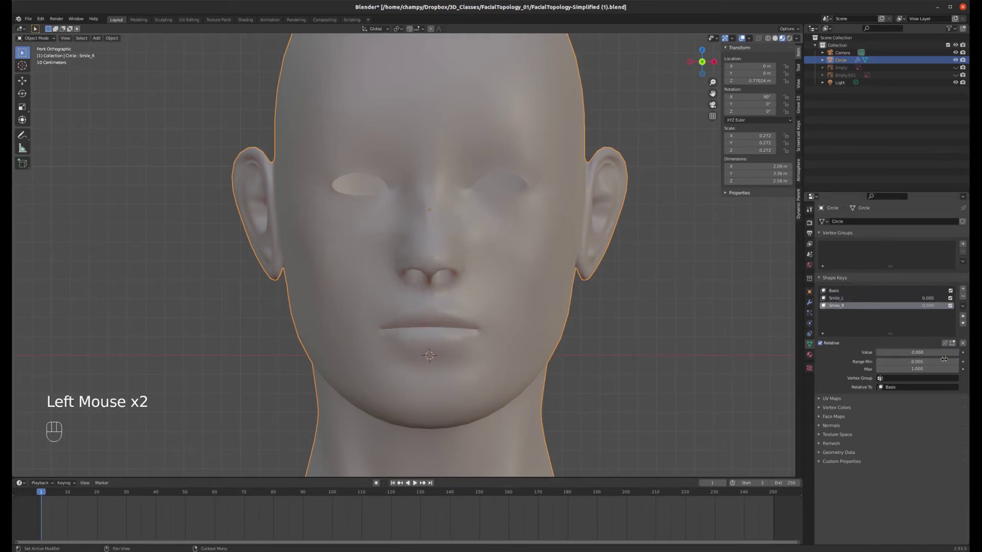
Add the AngryEyes shape key from Basis and enter Edit Mode to shape it
click(840, 294)
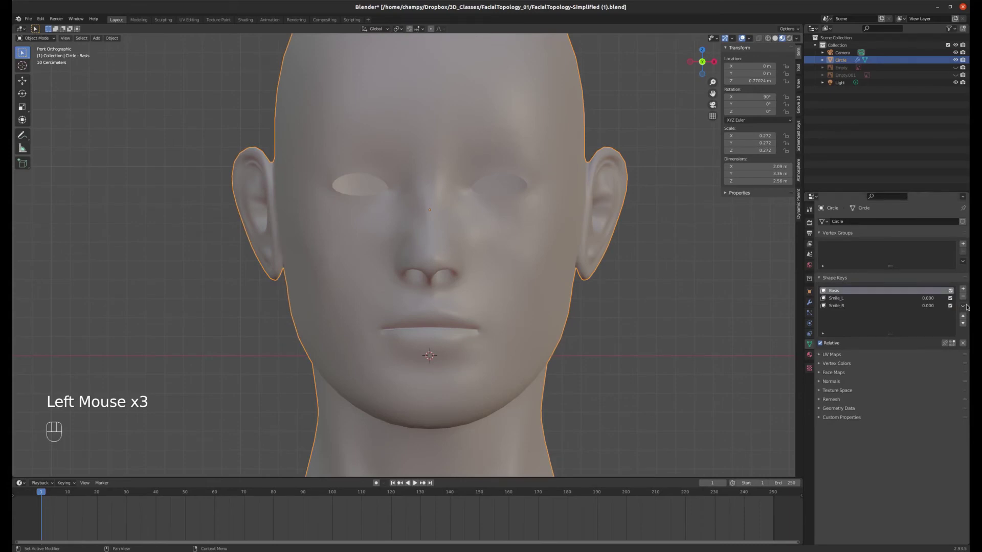
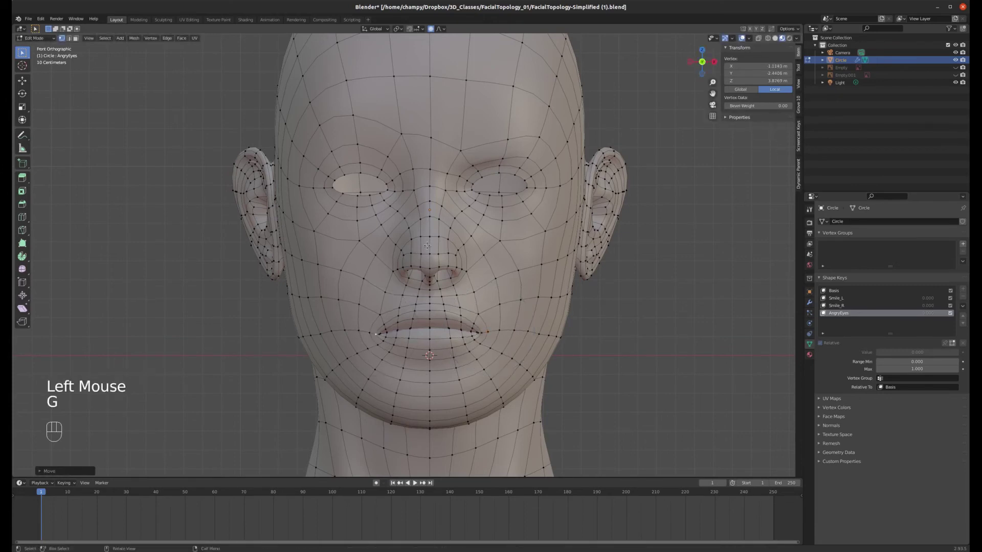
key(Tab)
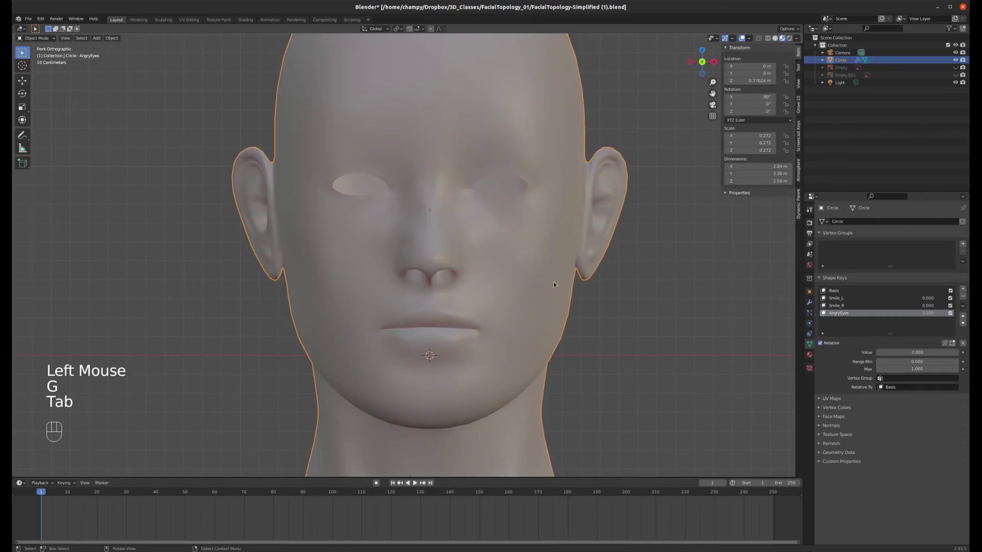
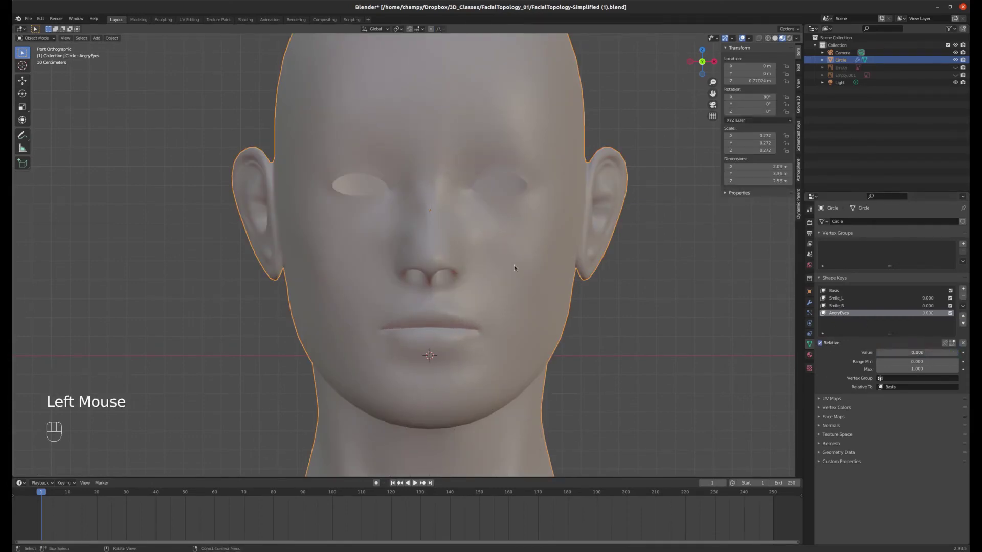
key(Tab)
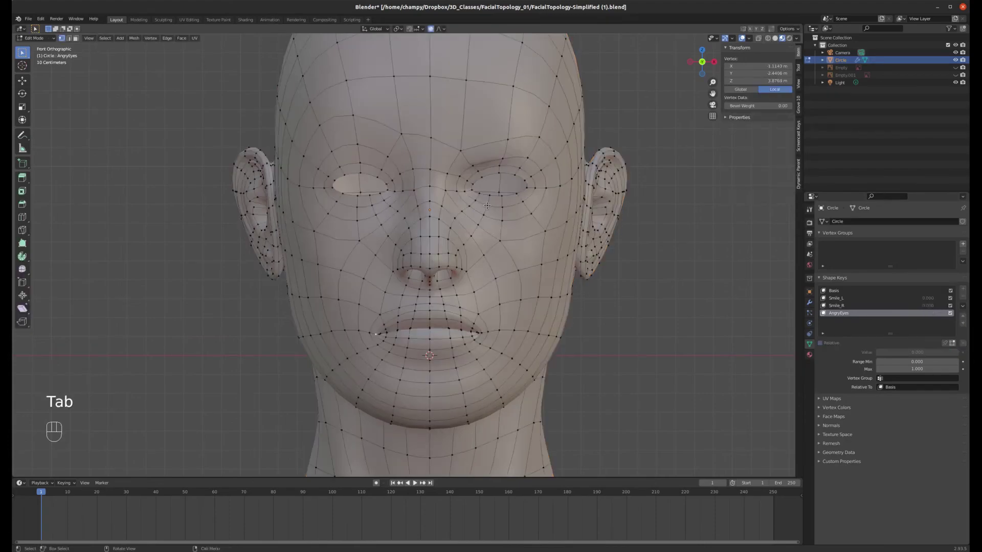
Shape the eye region for AngryEyes by moving an eye vertex with proportional falloff
drag(449, 237, 536, 114)
click(536, 115)
middle_click(521, 212)
click(517, 236)
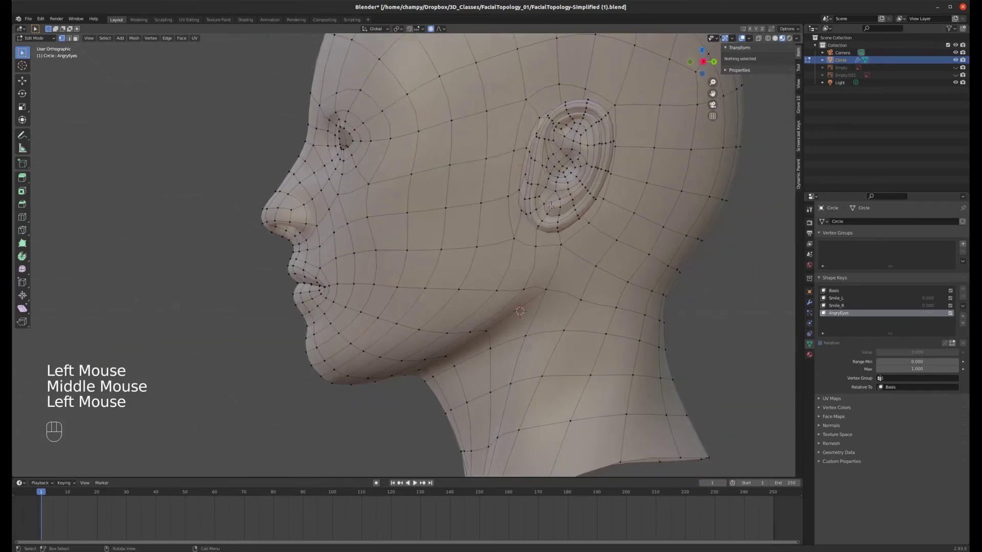
click(517, 236)
key(KP_1)
key(g)
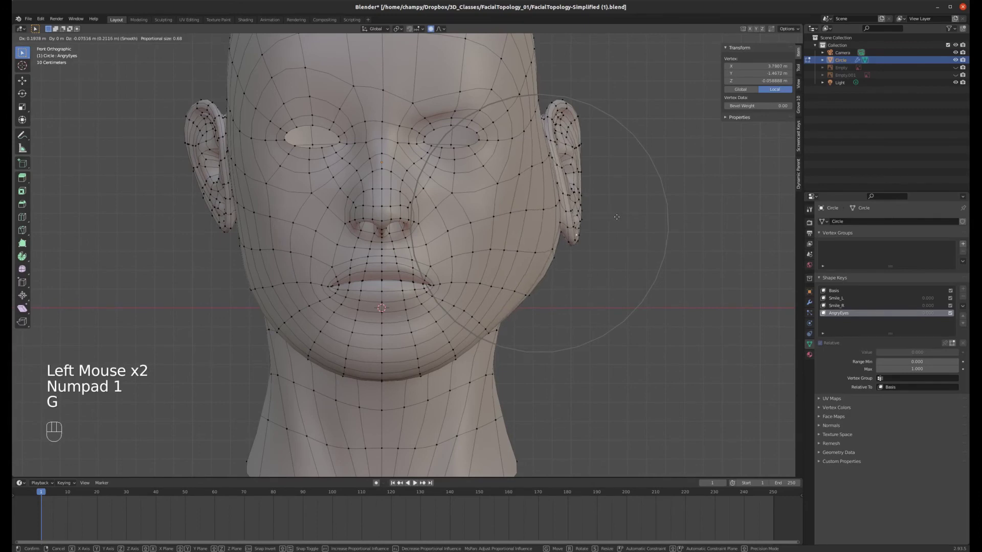
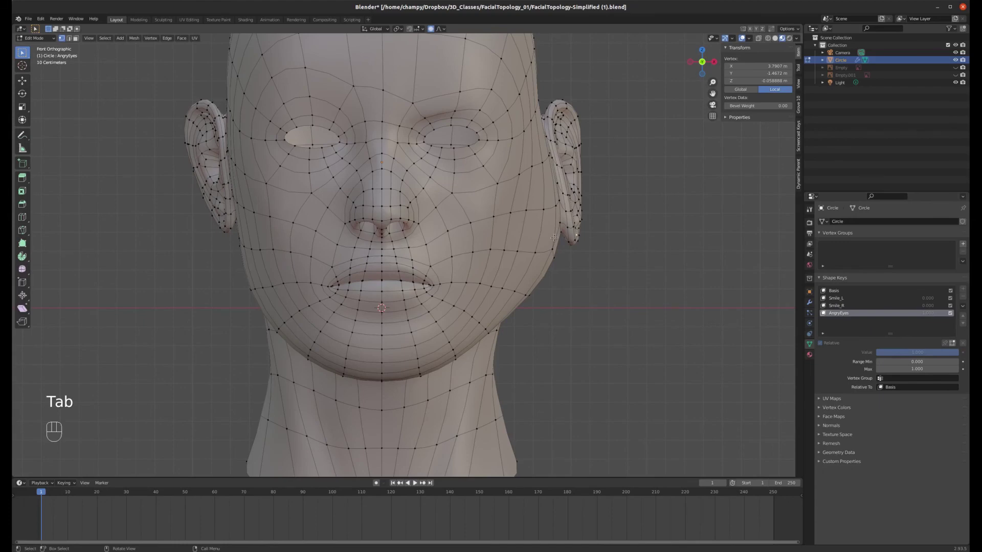
Adjust the proportional falloff size while positioning the eye vertices
scroll(down, 3)
scroll(up, 3)
scroll(down, 3)
In X-ray view, circle-select the accidentally moved ear vertices
key(z)
key(a)
key(a)
key(c)
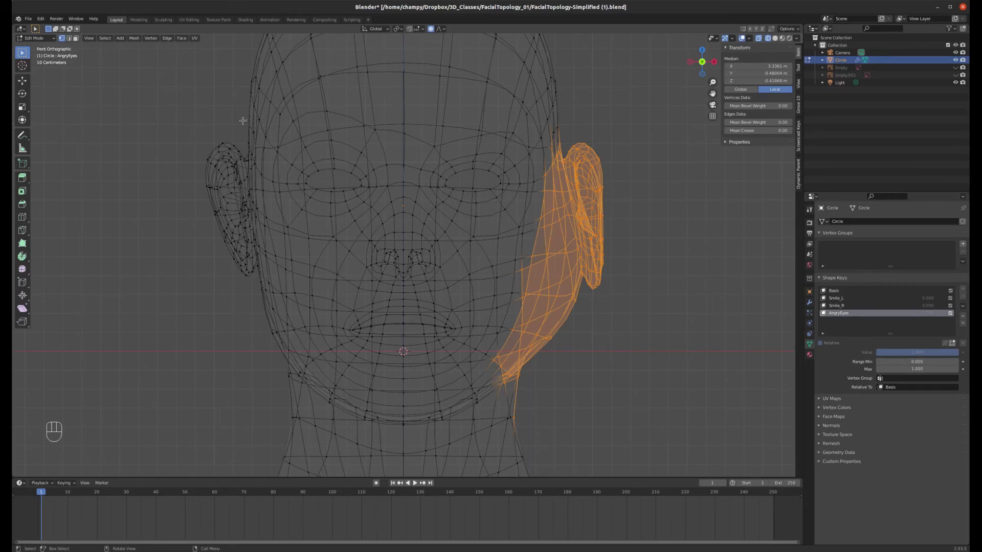
drag(155, 39, 253, 157)
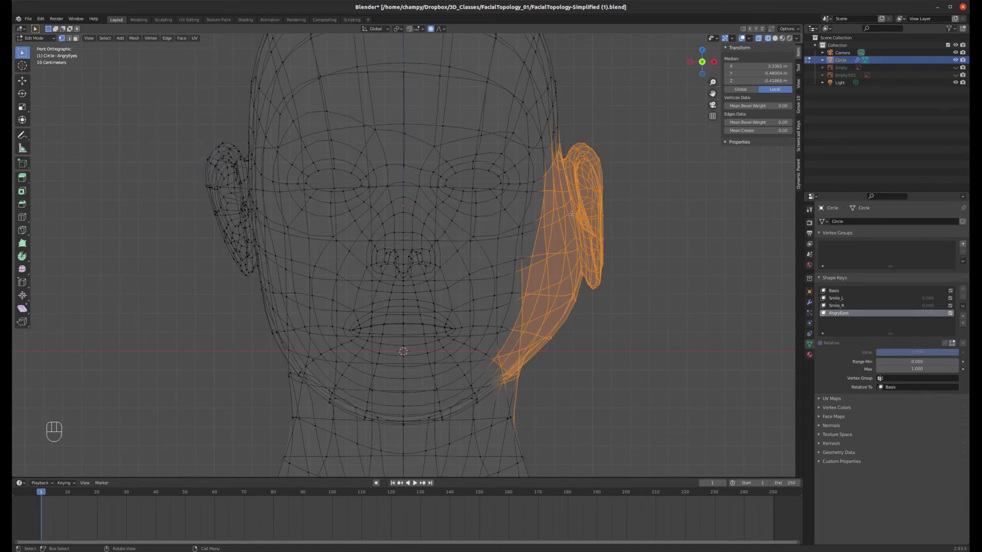
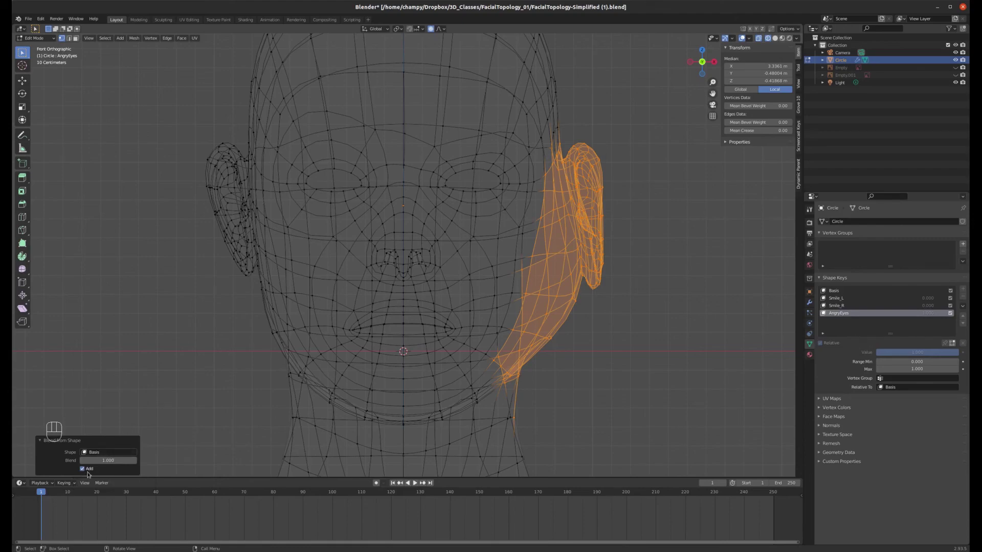
Blend the ear back to the Basis shape, restore solid view and return to Object Mode
click(85, 471)
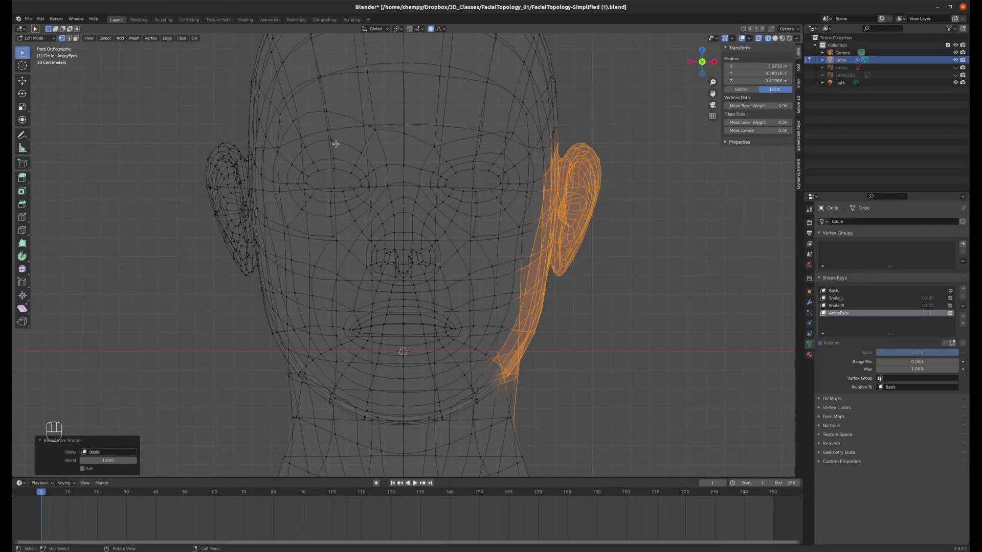
key(z)
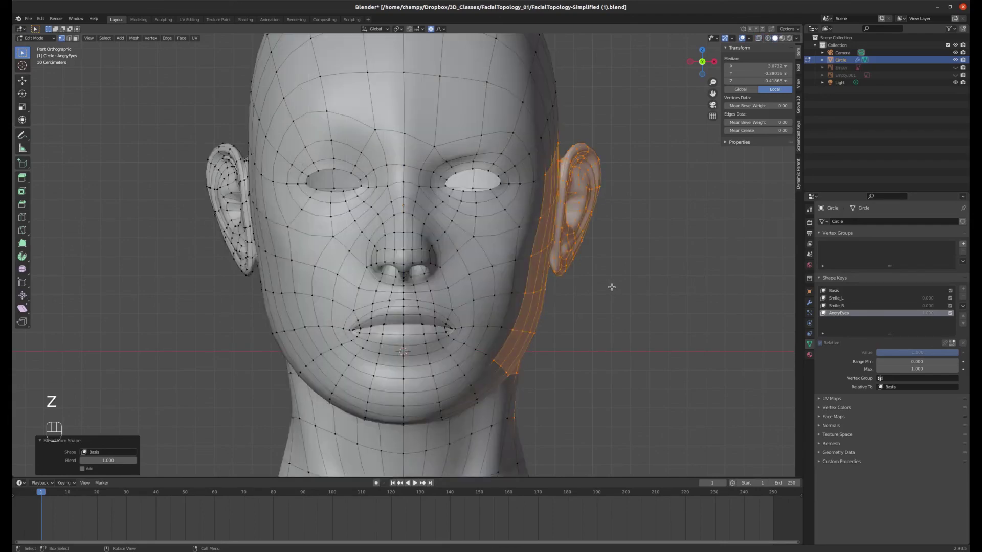
key(Tab)
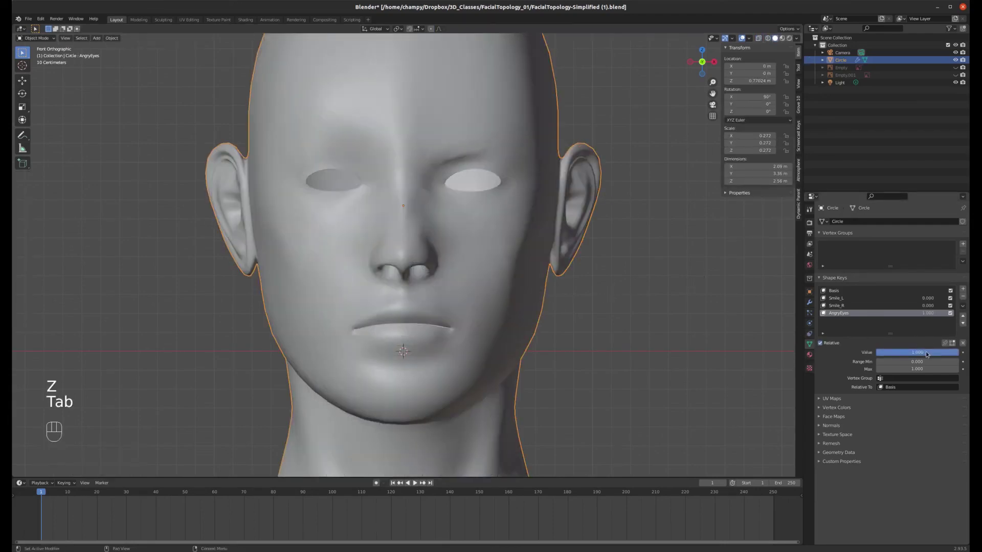